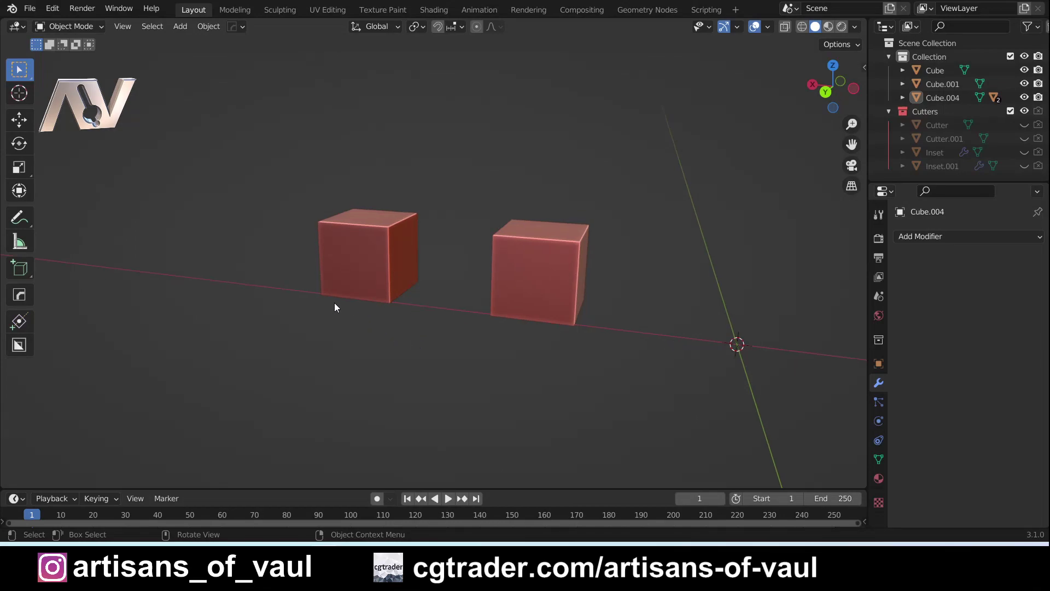
Enter Edit Mode on the subdivided cube, try selecting several single front faces, then clear the selection.
key(Tab)
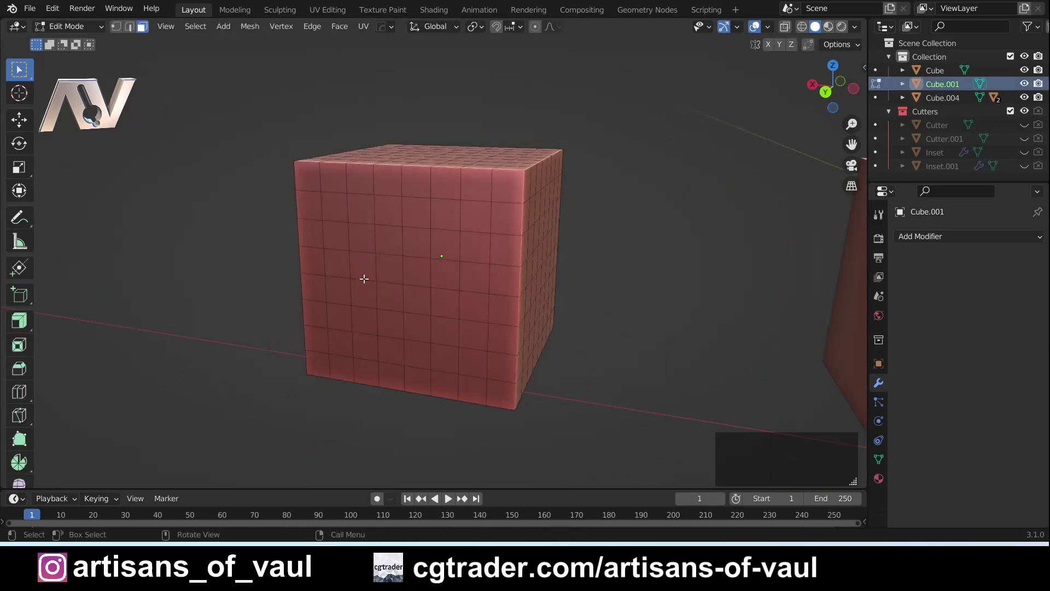
click(362, 264)
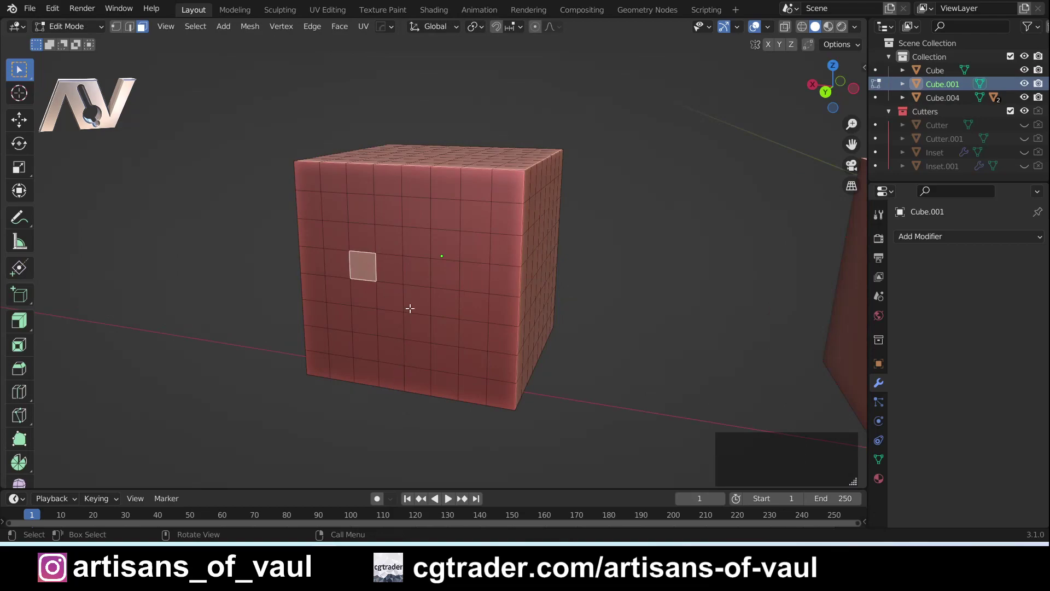
click(421, 267)
click(441, 334)
click(371, 321)
click(417, 301)
click(410, 298)
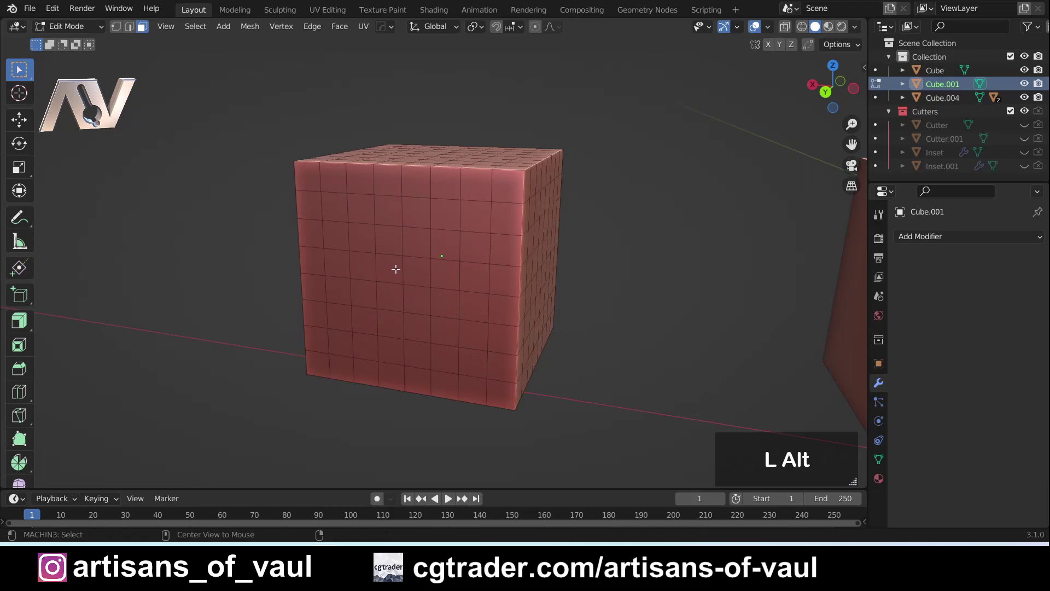
Select a horizontal face loop, then a vertical face loop plus the horizontal one to form a cross.
click(400, 266)
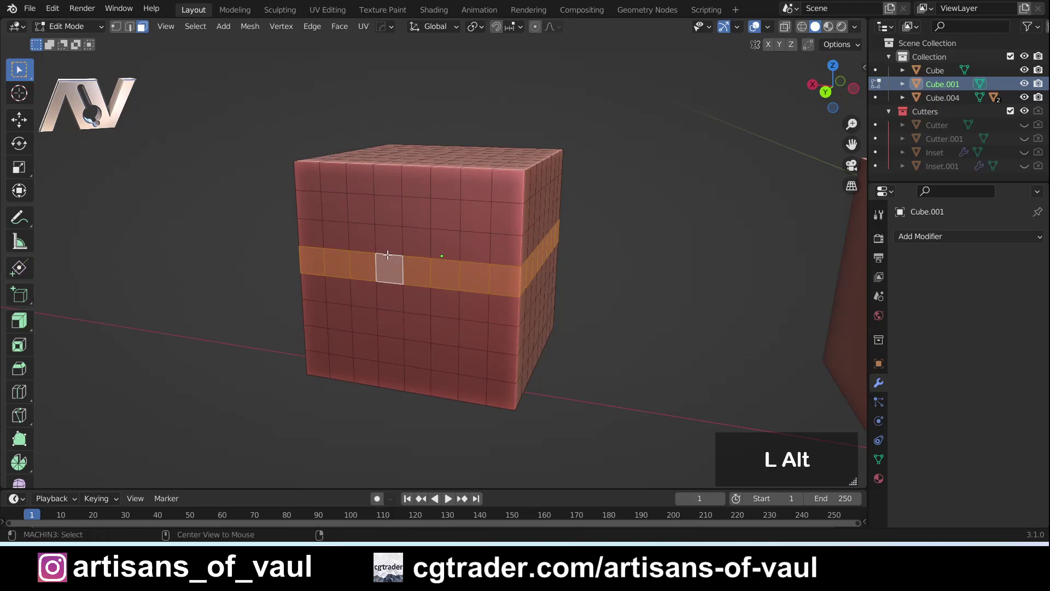
click(389, 245)
click(410, 305)
click(413, 276)
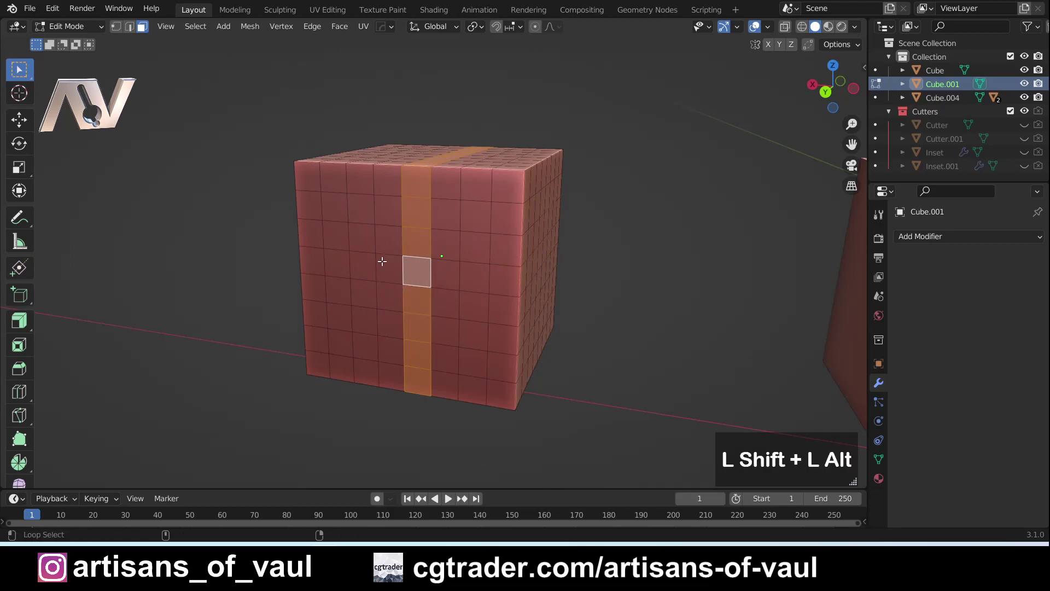
click(377, 265)
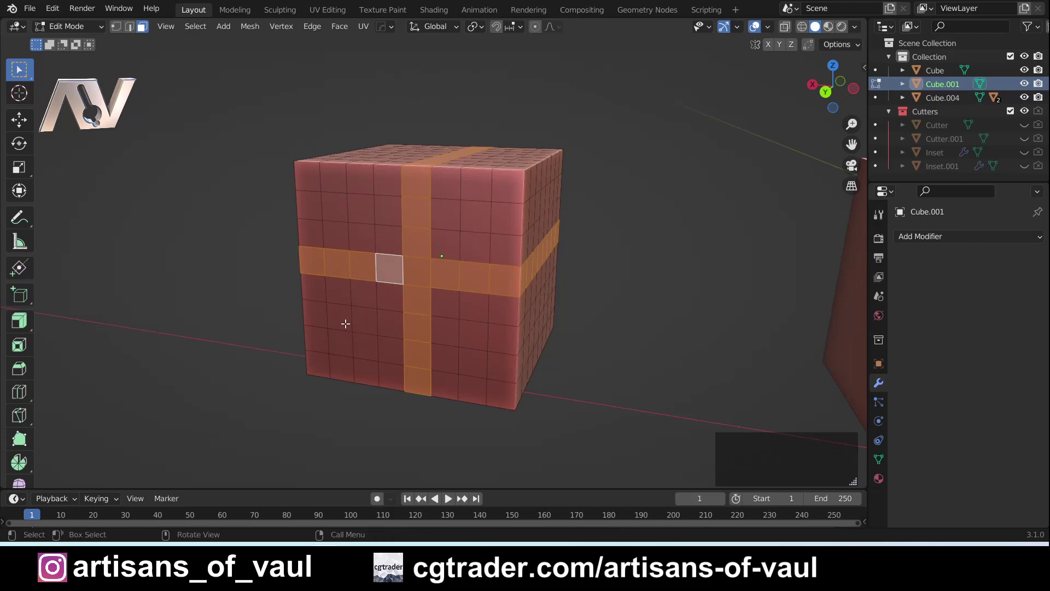
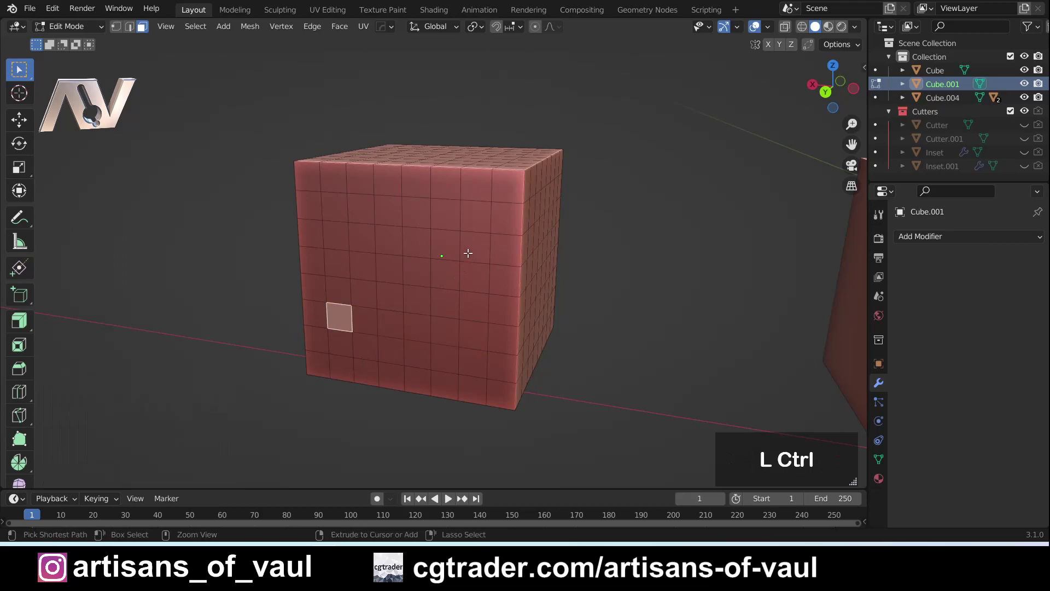
Pick a lower-left starting face, then switch the select mode to Edge via the mode pie.
click(475, 245)
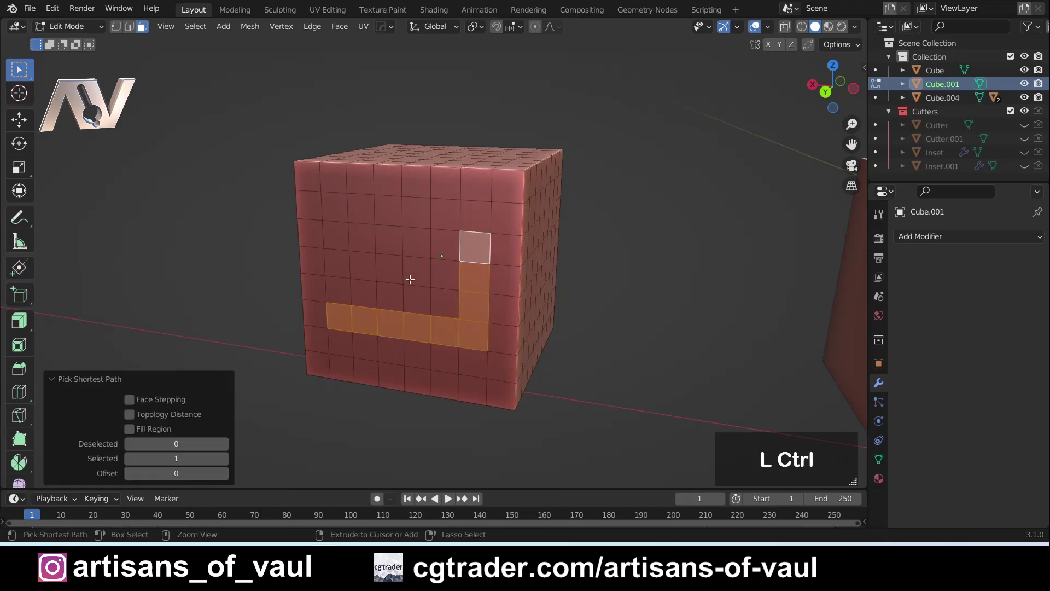
key(Tab)
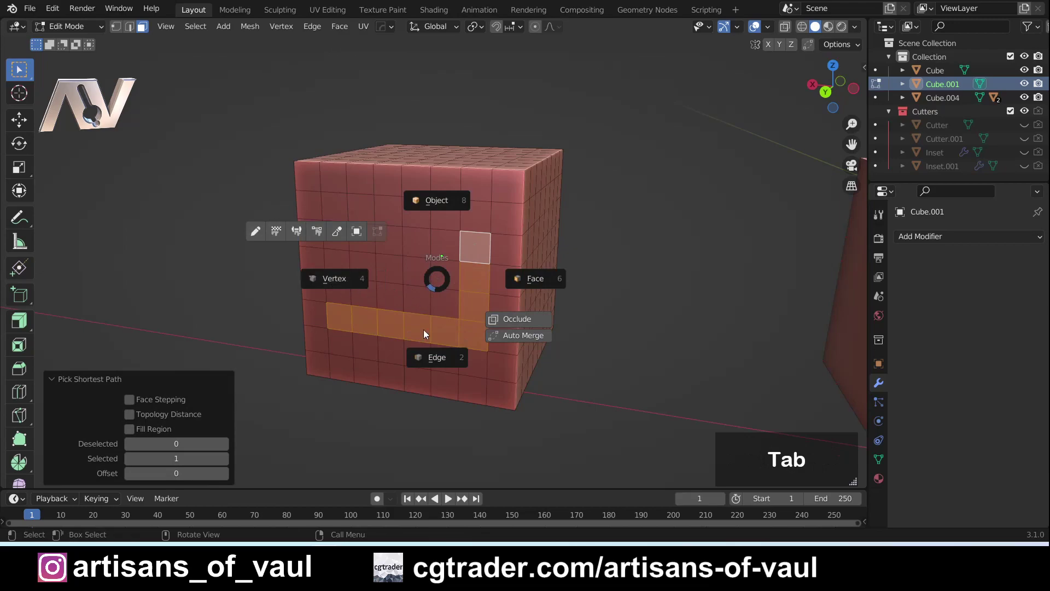
click(335, 267)
Select a front edge, a shortest edge path to another, then a single vertical edge on the left border.
click(447, 284)
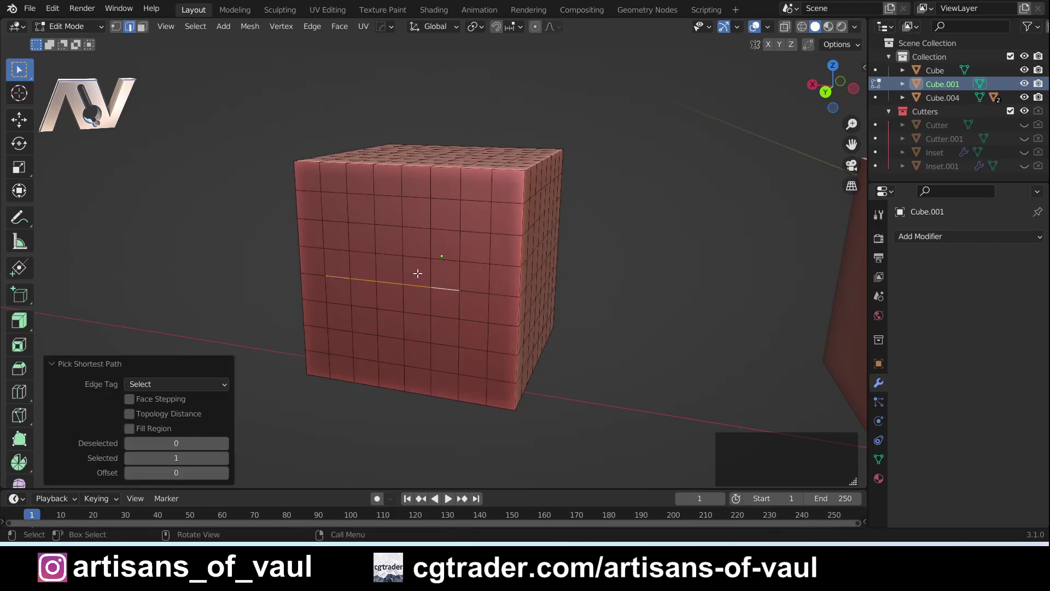
click(377, 251)
click(401, 245)
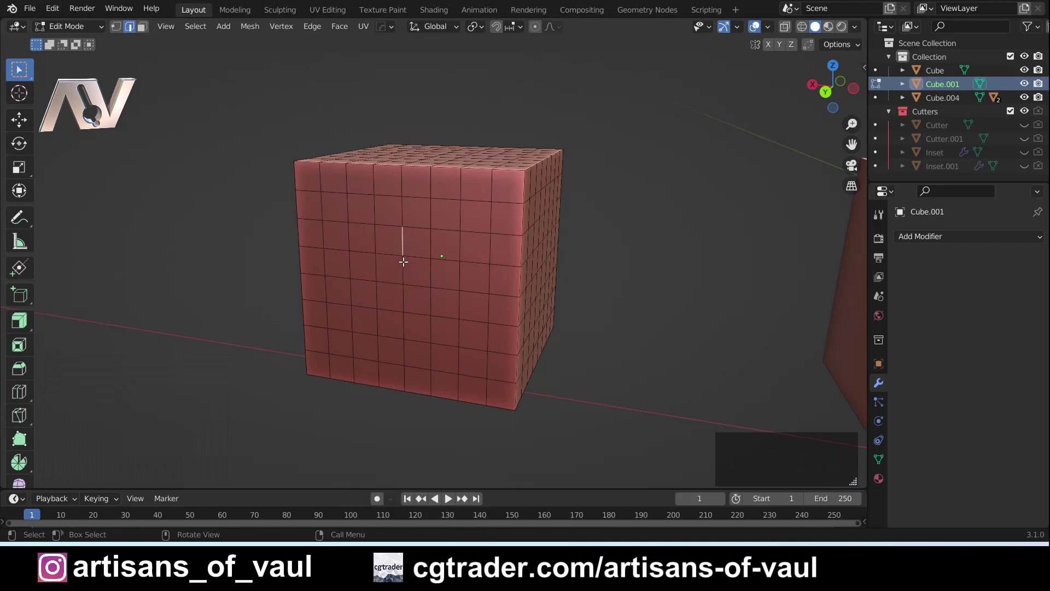
click(403, 247)
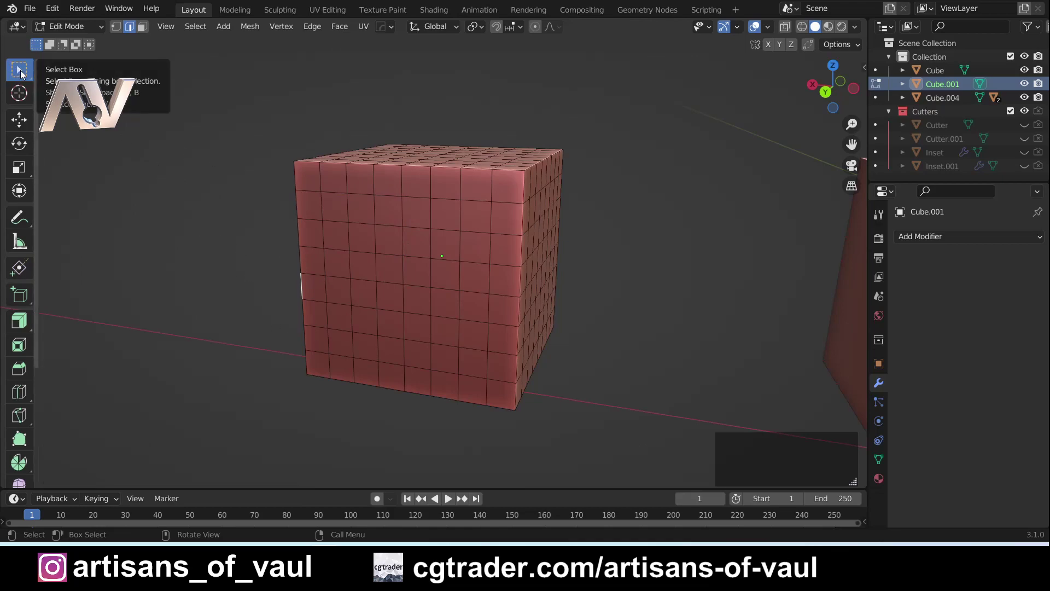
Box-select a three-by-three block of edges, switch to Face mode and select one upper-left face.
click(333, 236)
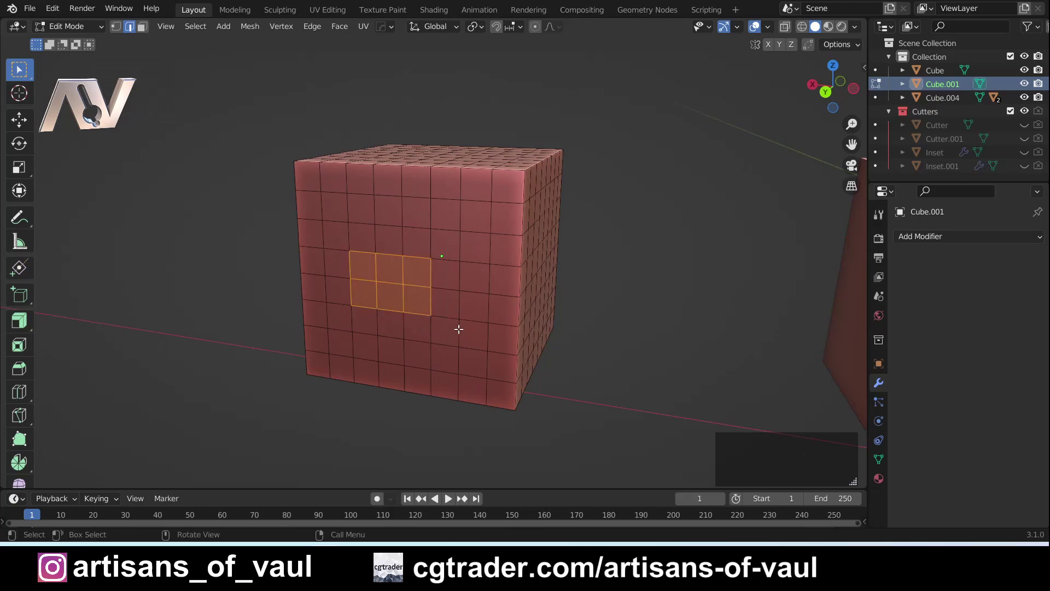
key(Tab)
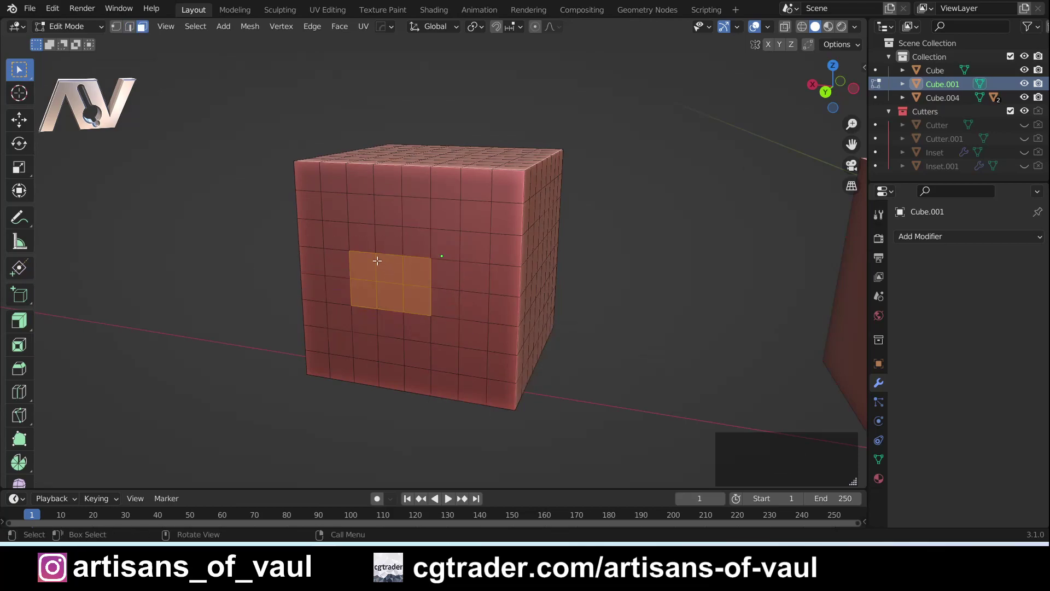
click(351, 247)
key(Tab)
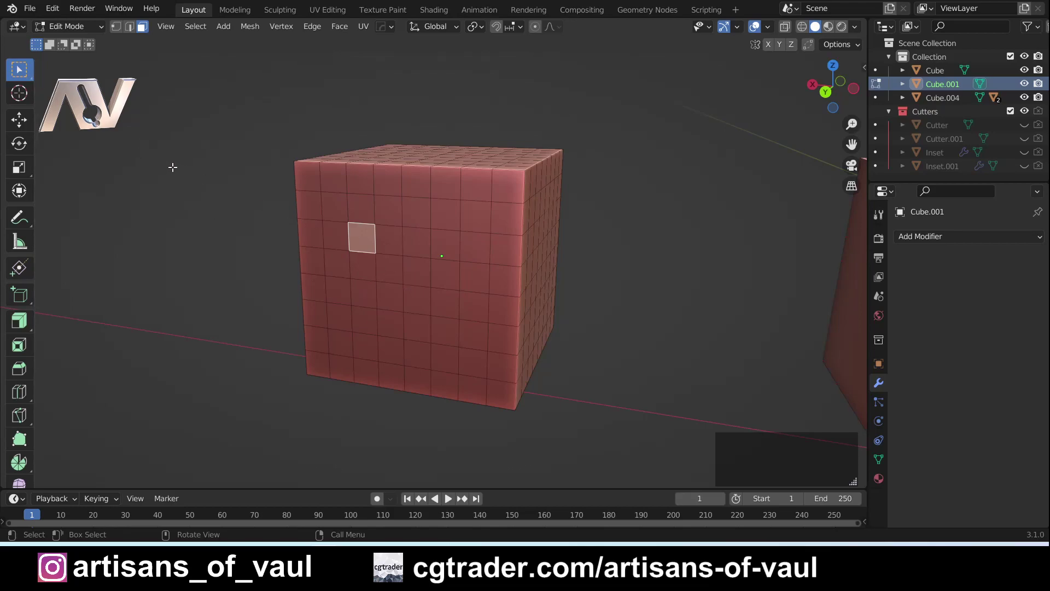
Browse the selection tool variants and Select Circle, then select a single upper-right face.
click(32, 78)
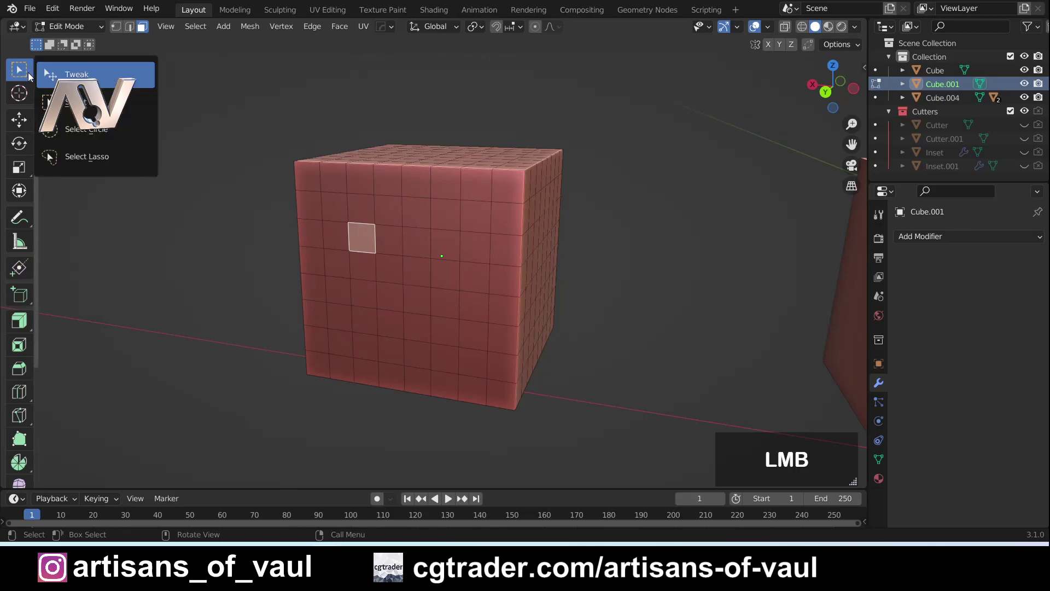
key(Escape)
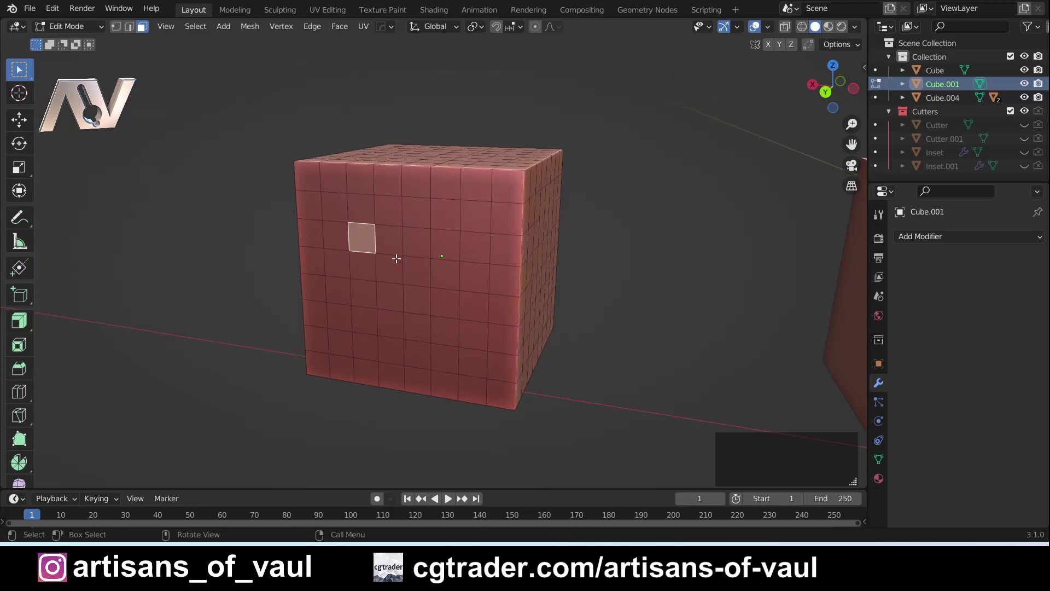
key(w)
click(426, 334)
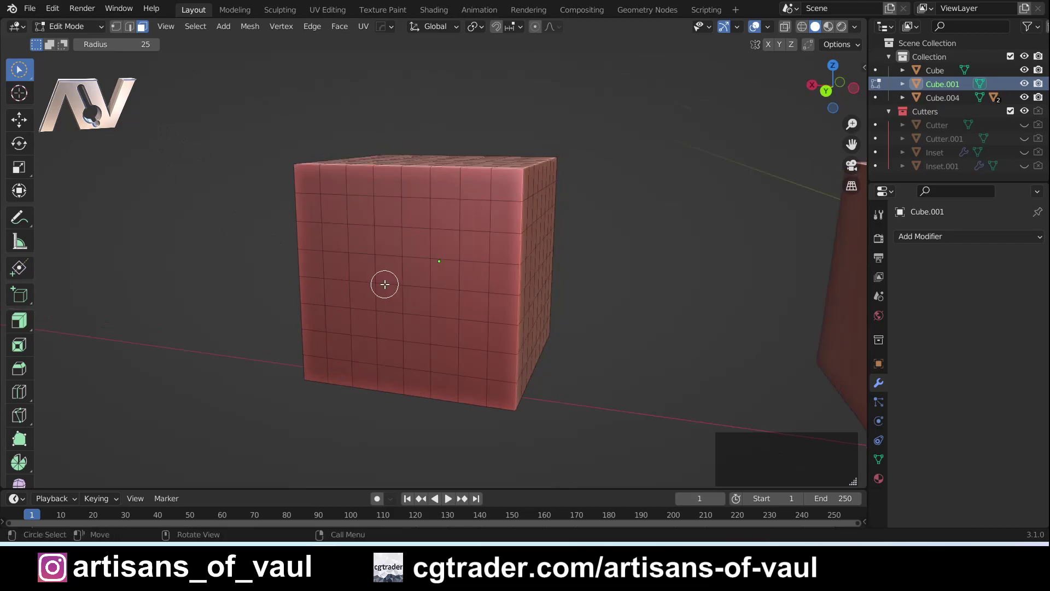
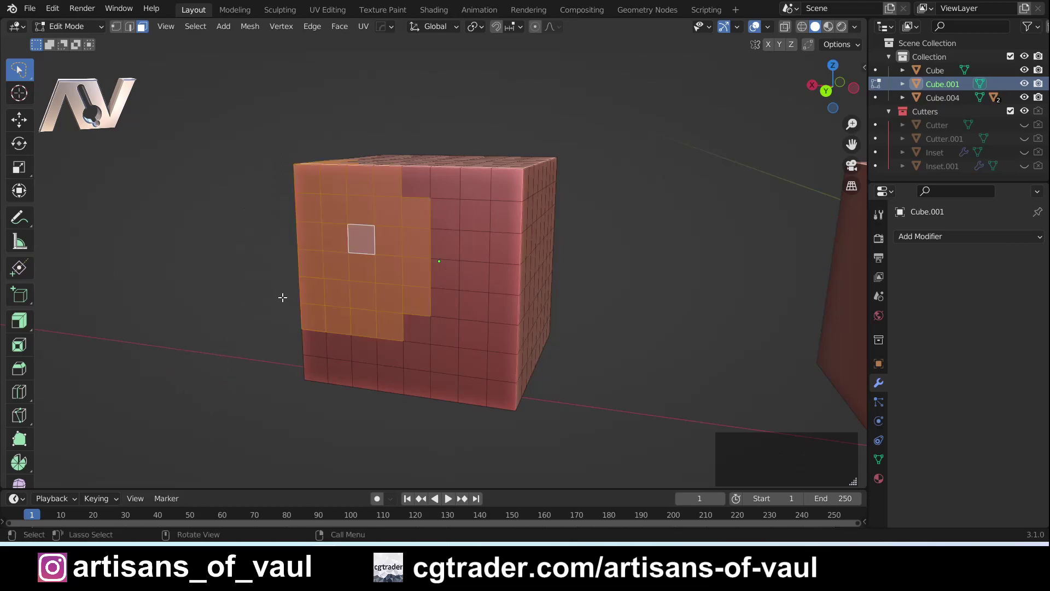
key(w)
key(w)
click(460, 226)
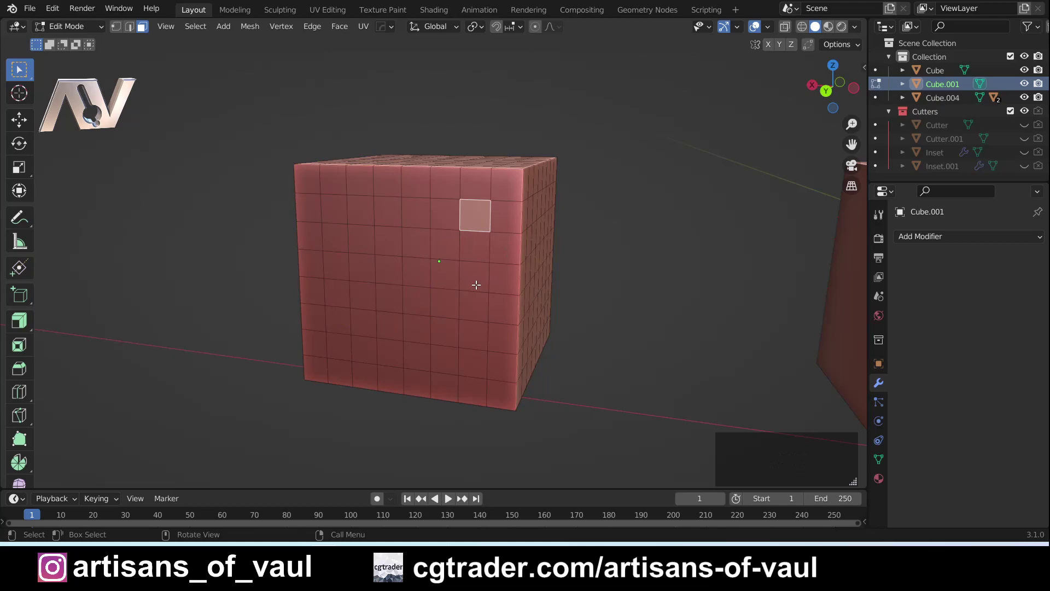
Start circle select with C, cancel it, and cycle through the toolbar selection tools back to circle select.
key(c)
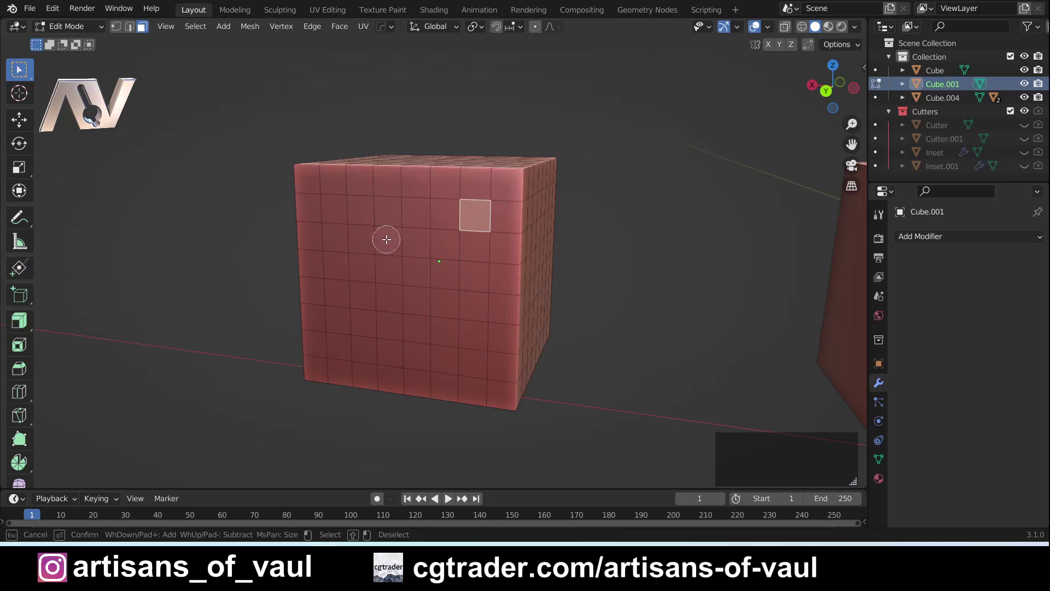
key(Escape)
click(32, 80)
click(33, 80)
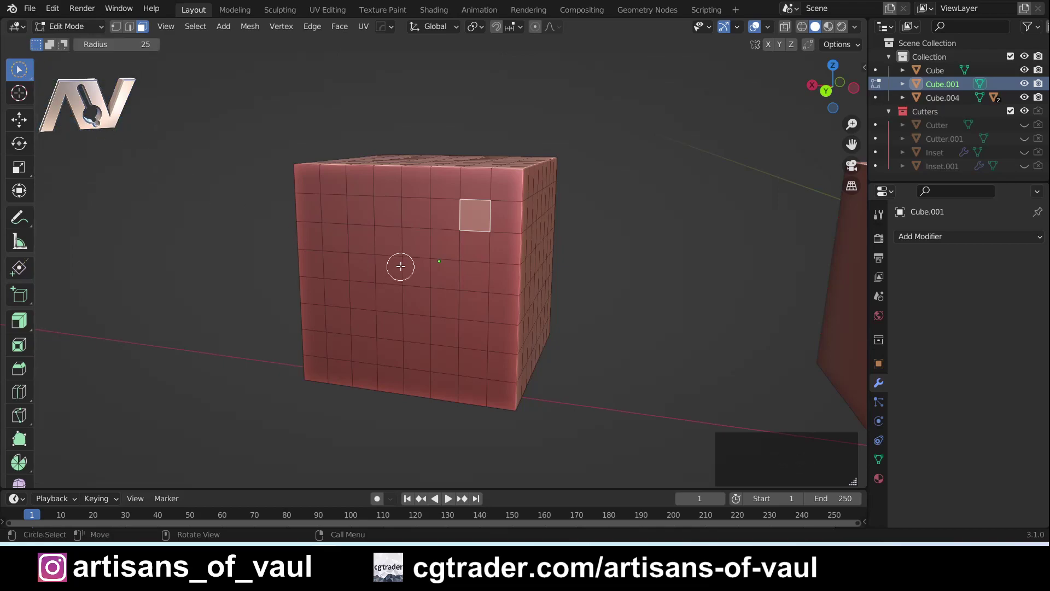
key(w)
key(w)
key(w)
key(c)
Paint-select faces across the front and paint some away, leaving a two-by-two centre block.
click(473, 256)
middle_click(409, 212)
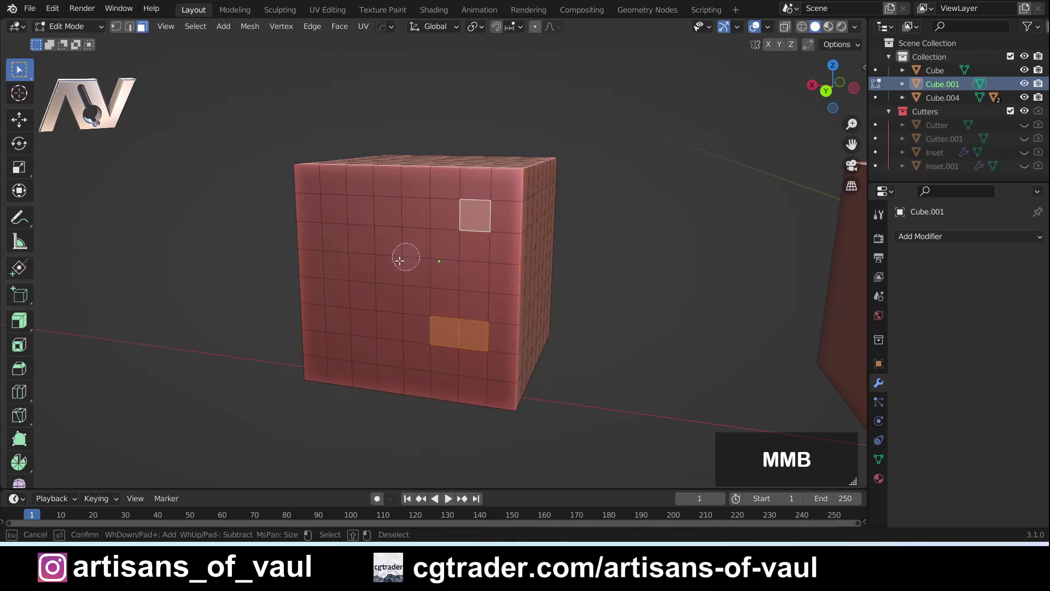
click(323, 235)
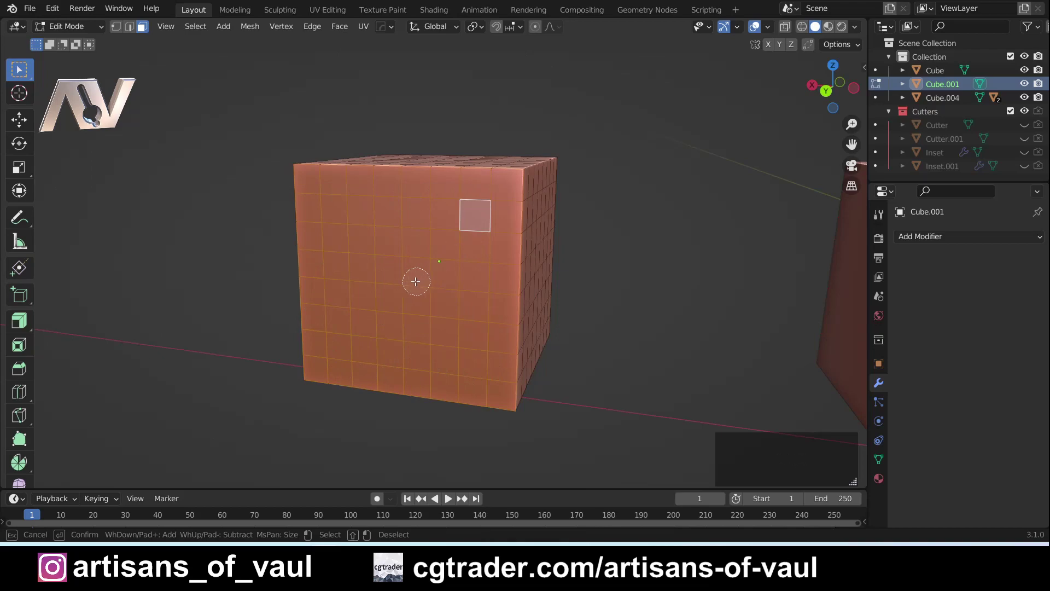
middle_click(404, 280)
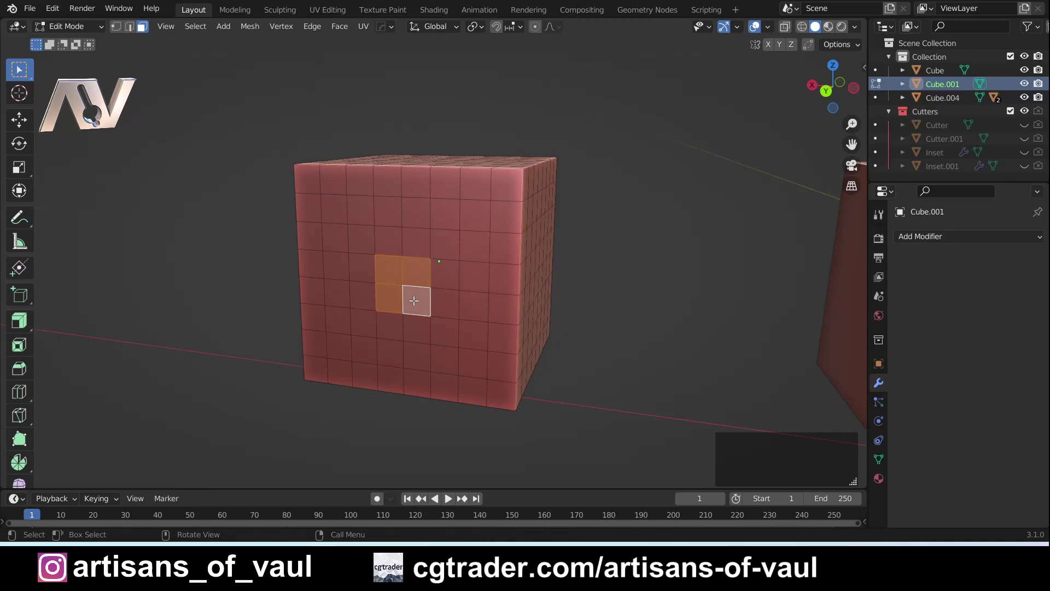
Grow the face selection once with Select More, then shrink it four times back to a small patch.
key(ctrl+KP_Add)
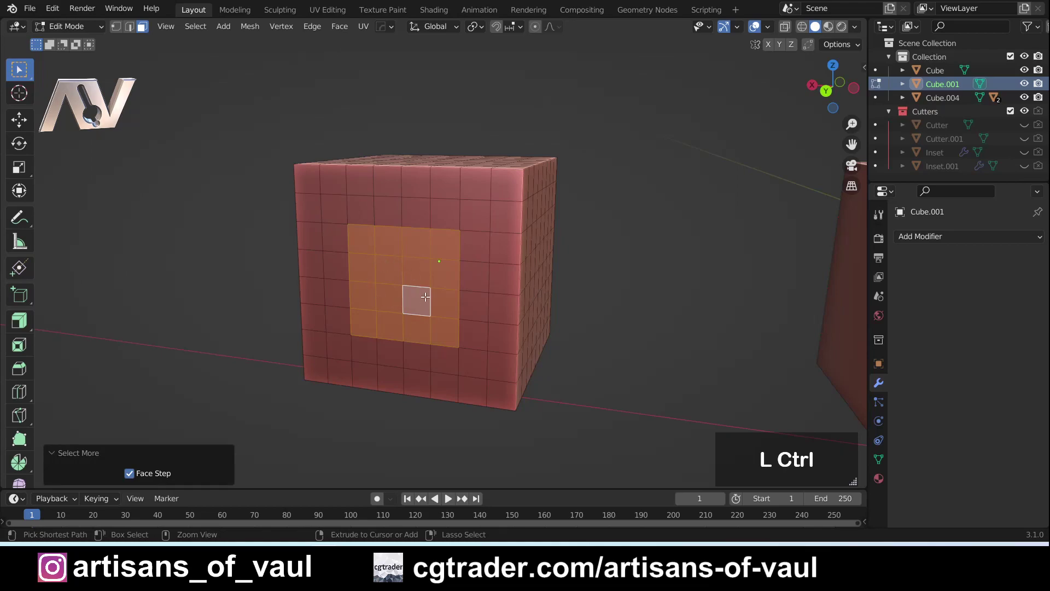
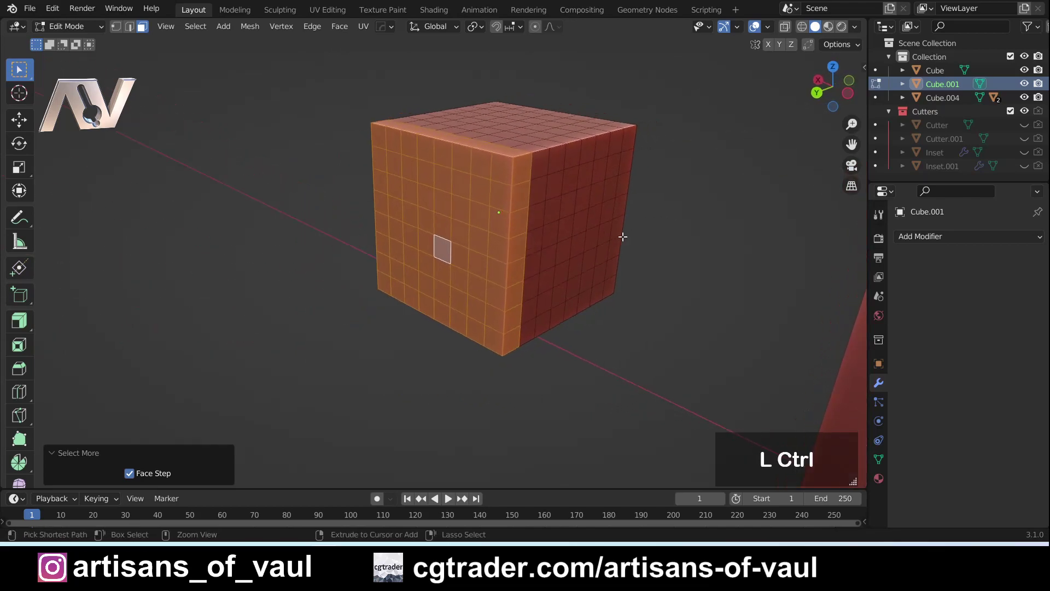
key(ctrl+KP_Subtract)
key(ctrl+KP_Subtract)
key(ctrl+KP_Subtract)
key(ctrl+KP_Subtract)
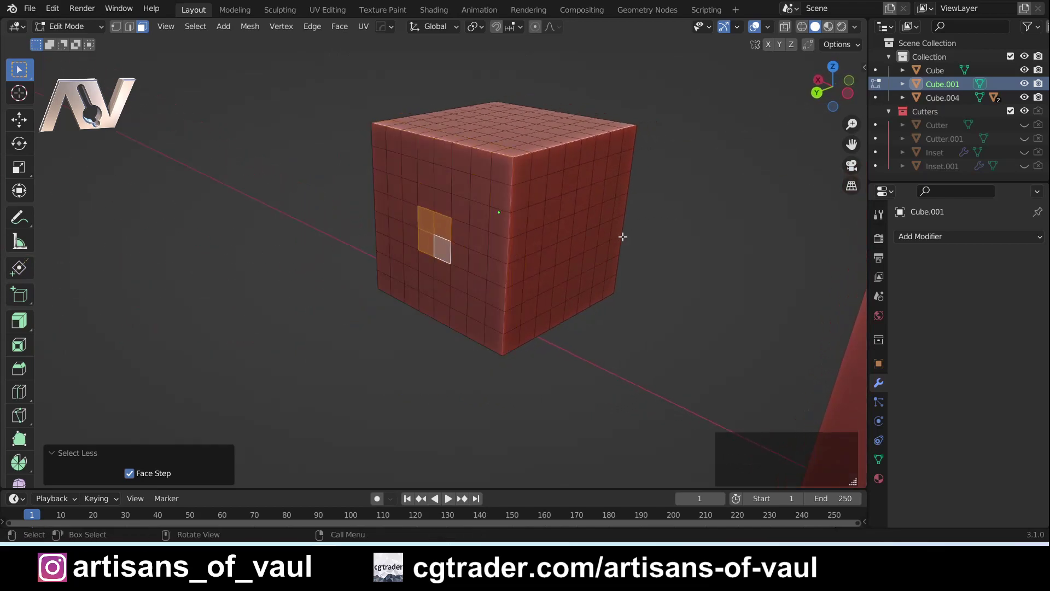
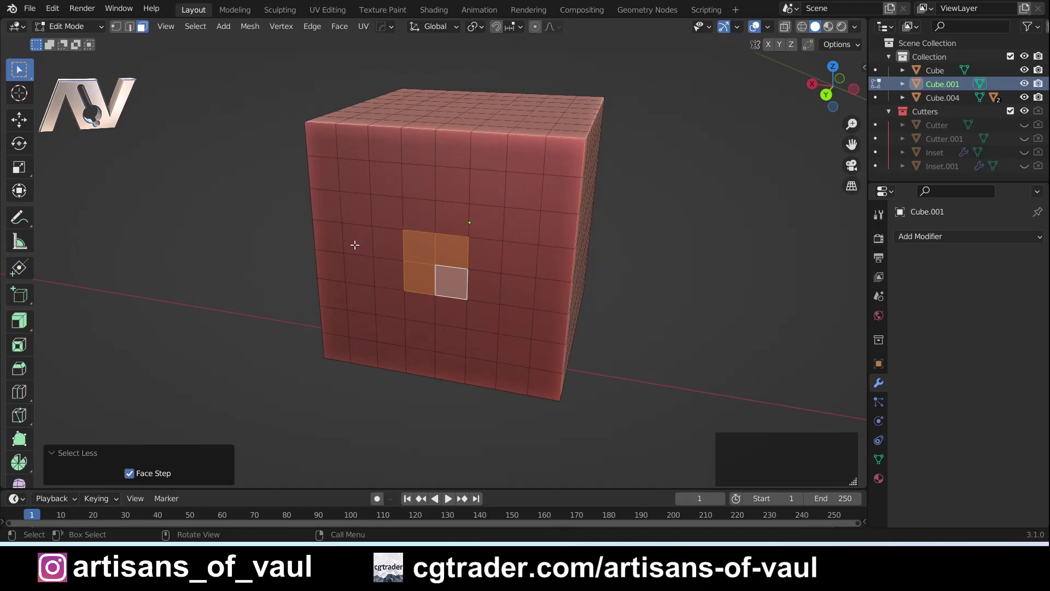
Checker-deselect a face ring from one front face and widen the gap between the kept faces.
click(360, 240)
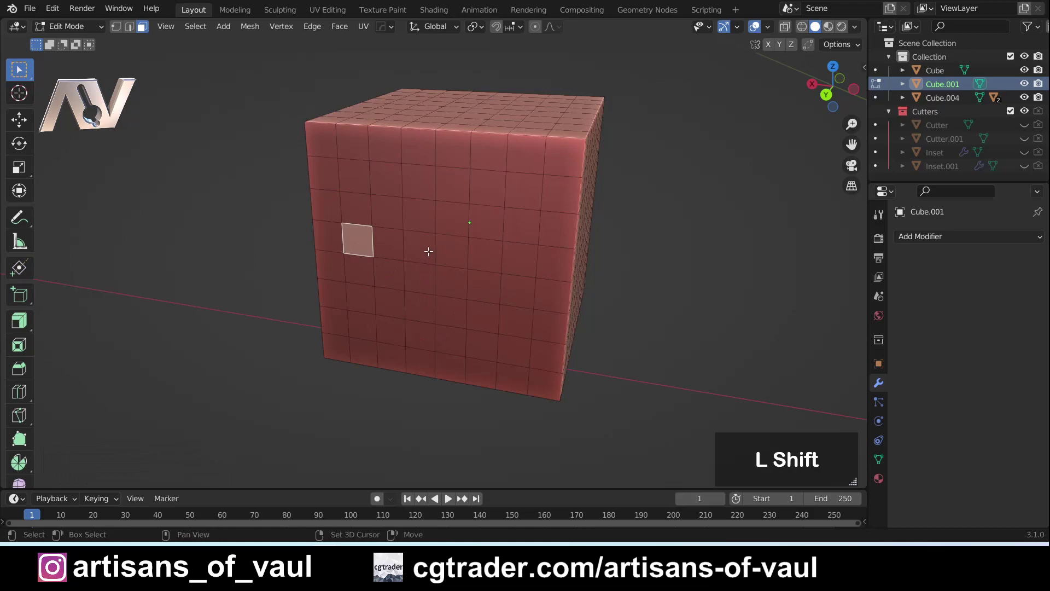
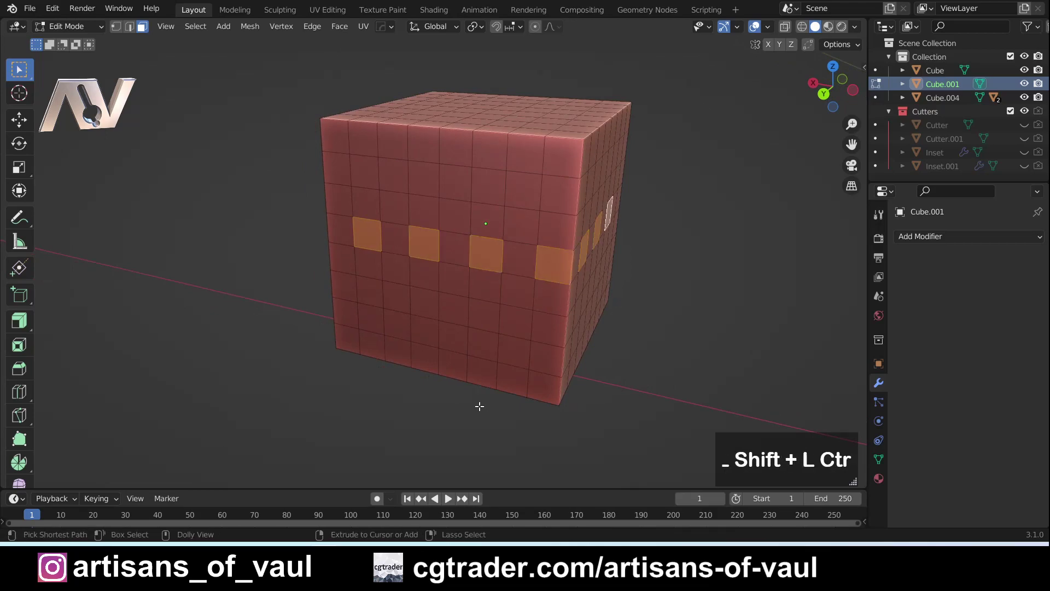
click(362, 255)
click(365, 227)
click(455, 246)
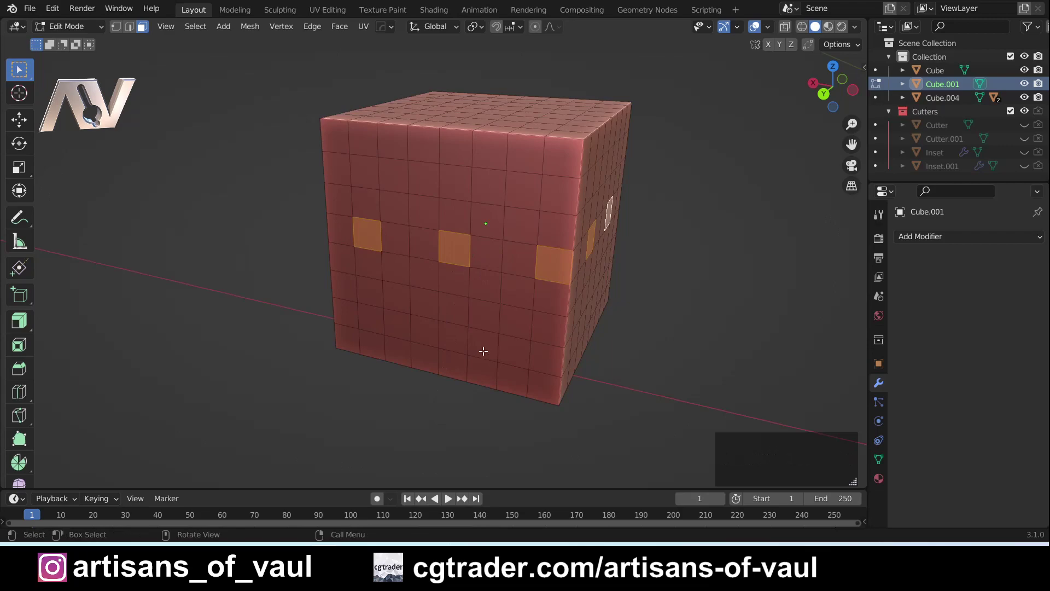
Clear the face selection and switch to edge select mode.
key(Tab)
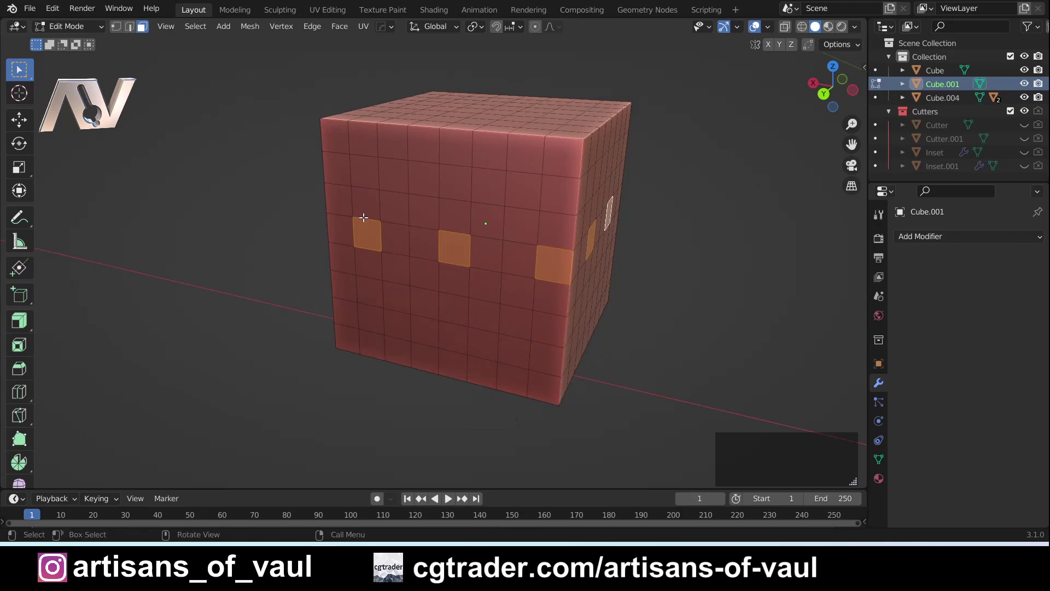
click(285, 211)
key(Tab)
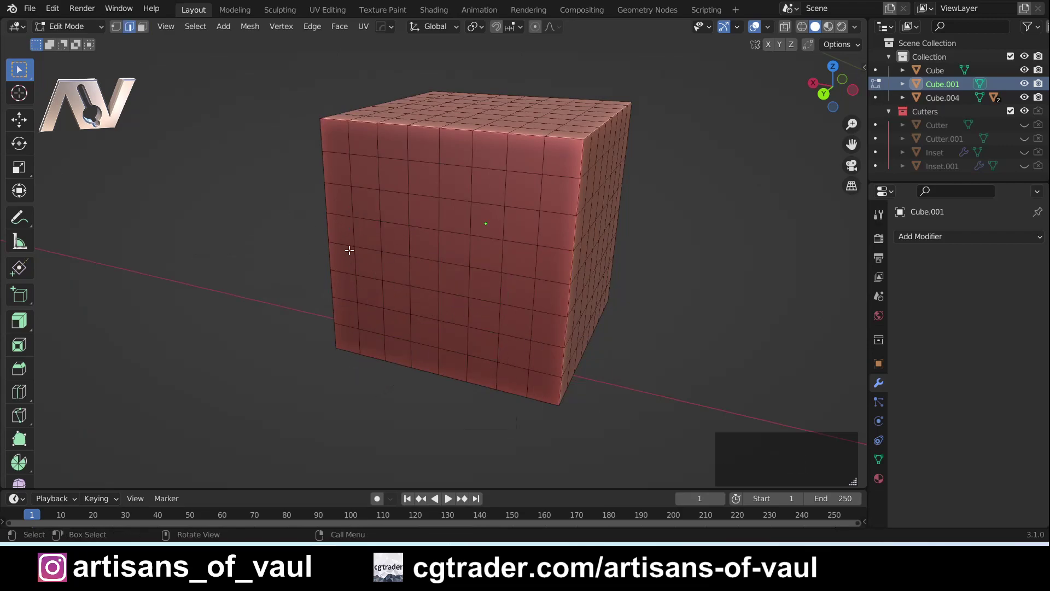
Checker-select alternating vertical edges in a ring on the gridded cube's front.
click(352, 236)
click(410, 239)
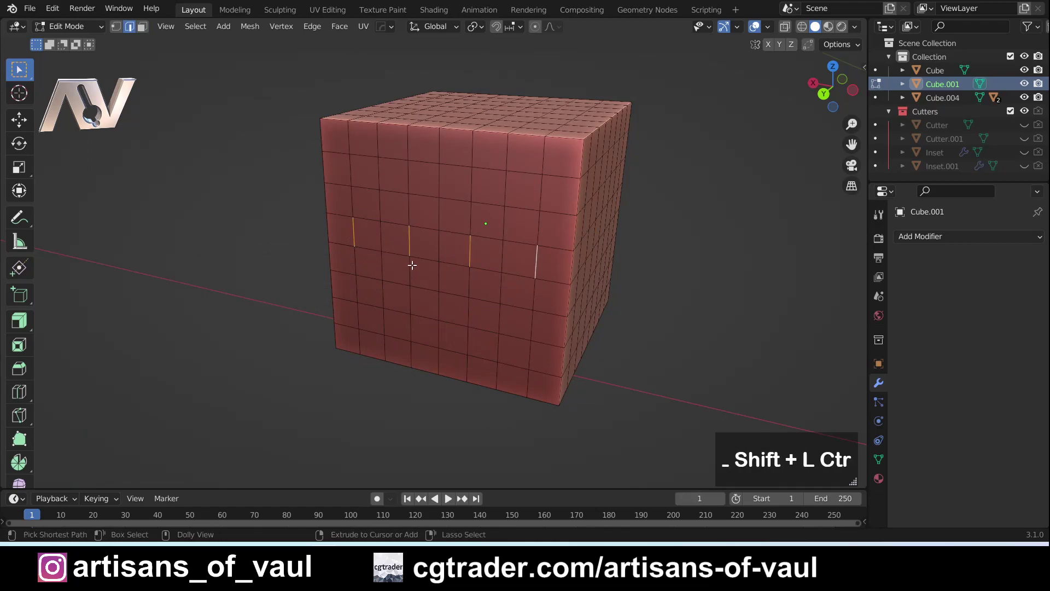
middle_click(598, 283)
key(Tab)
Switch to the plain cube, select its vertical corner edge and start a 16-segment bevel with Ctrl+B.
middle_click(665, 288)
click(495, 271)
middle_click(535, 265)
key(Tab)
click(530, 256)
middle_click(525, 275)
key(ctrl+b)
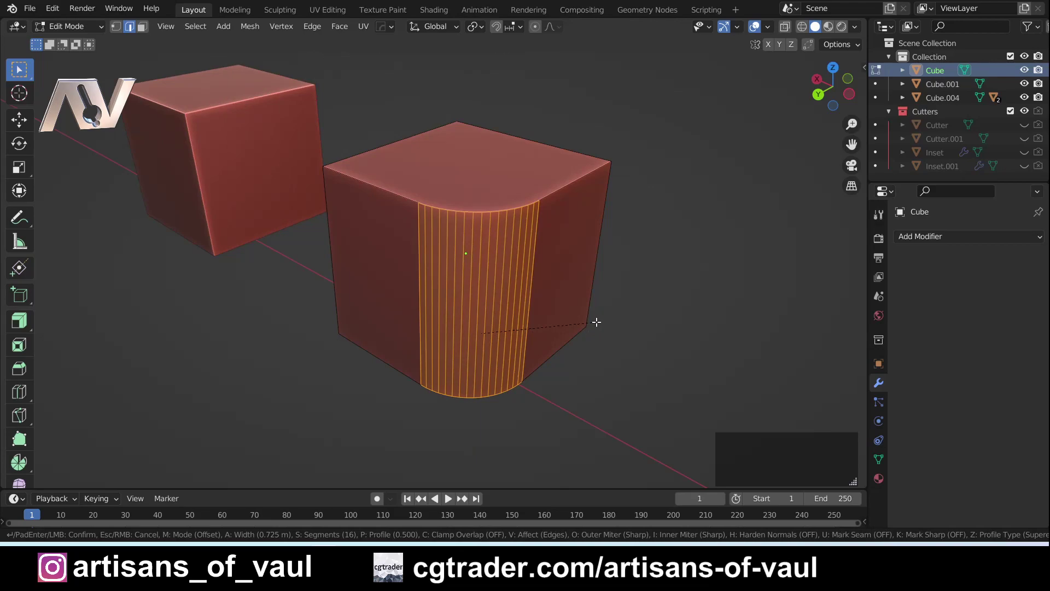
Confirm the 16-segment bevel and orbit to look down on the rounded corner.
click(596, 319)
middle_click(429, 282)
middle_click(383, 270)
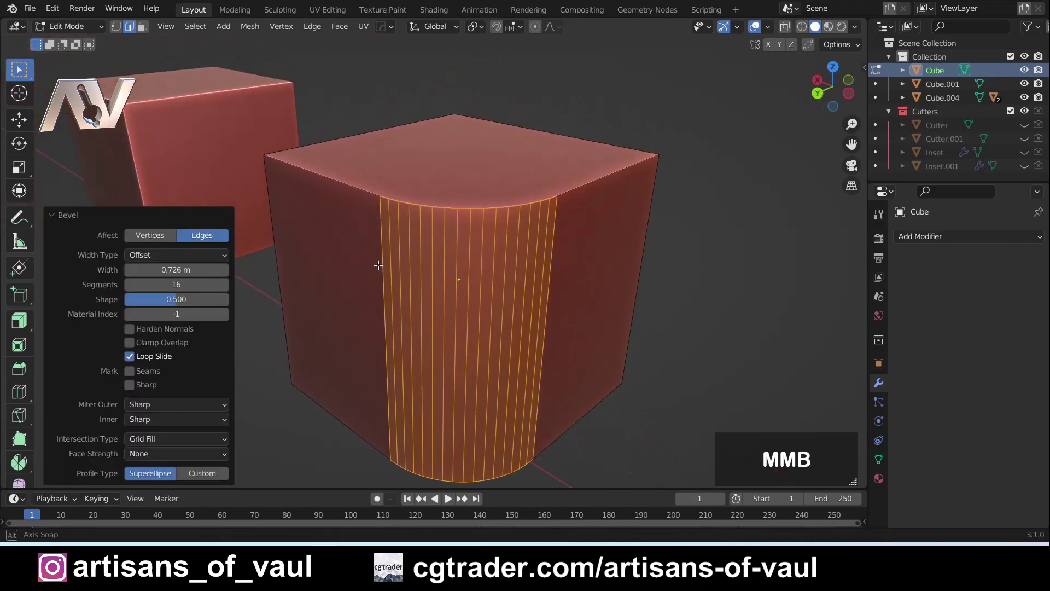
middle_click(352, 185)
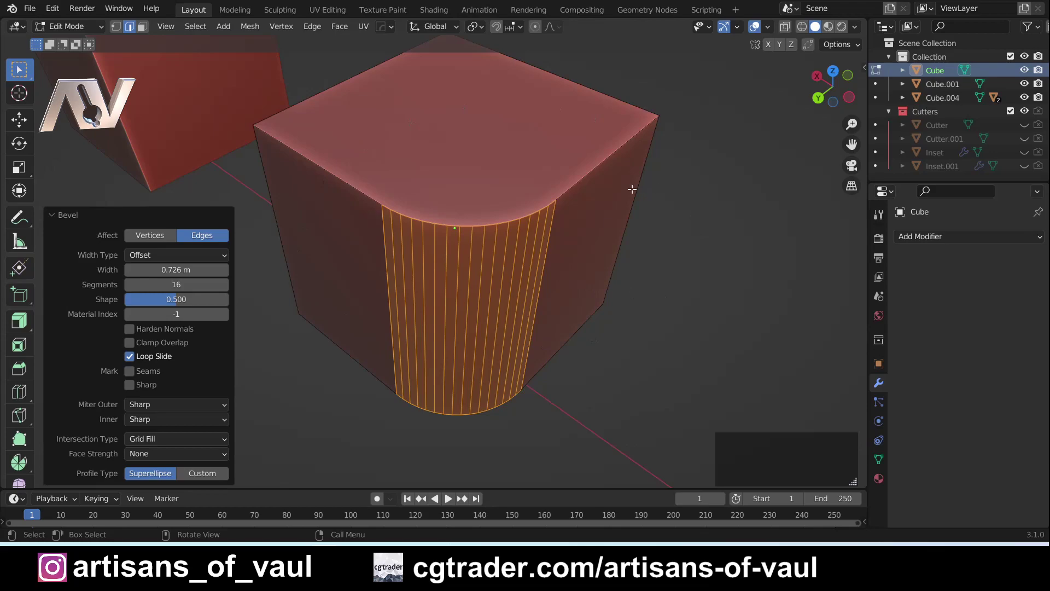
Checker-select every other edge across the bevel and dissolve them with Ctrl+X.
click(398, 273)
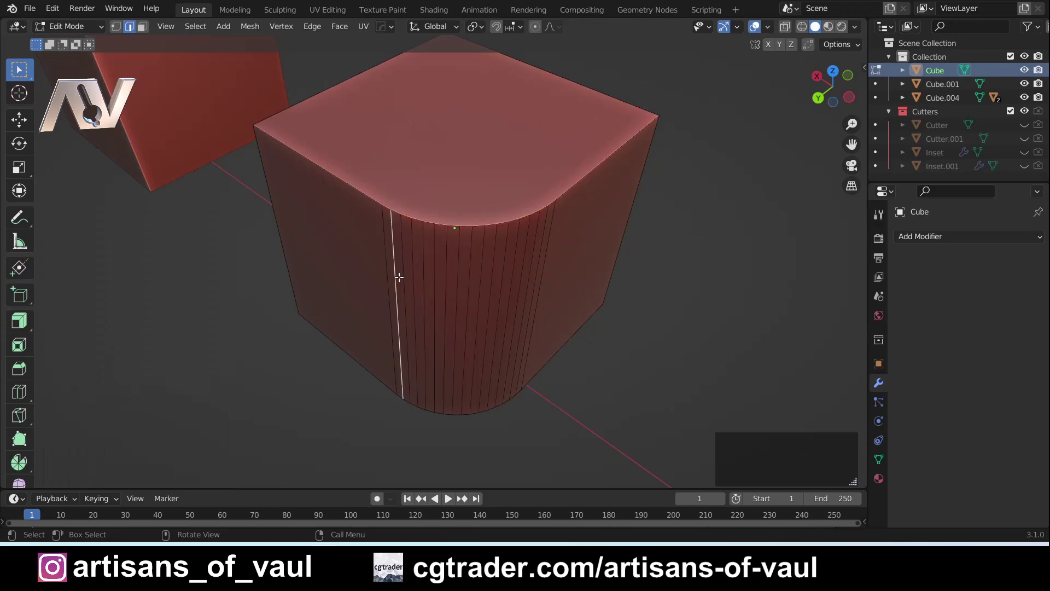
click(412, 266)
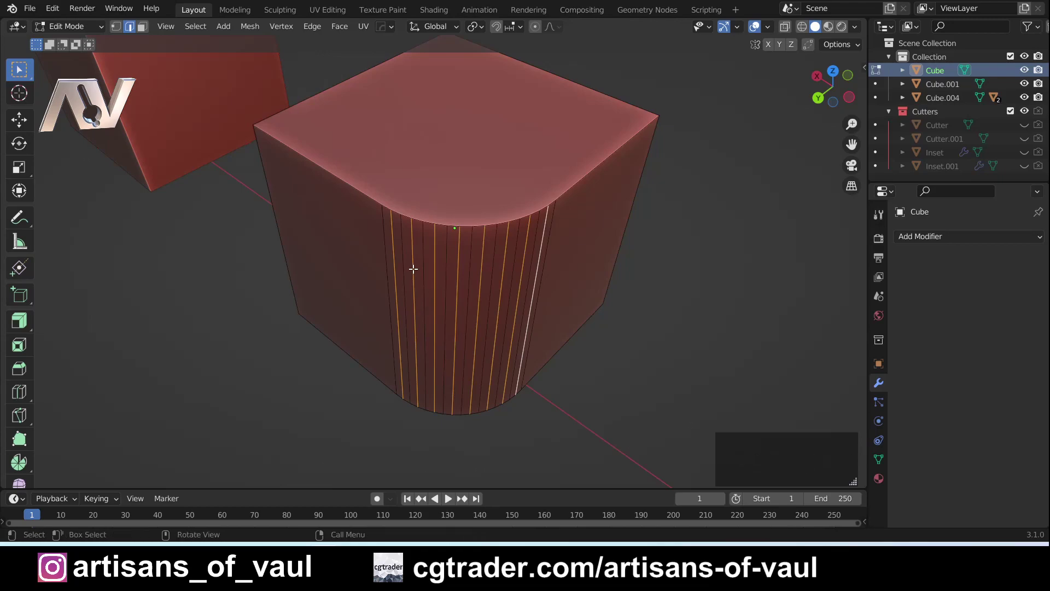
key(ctrl+x)
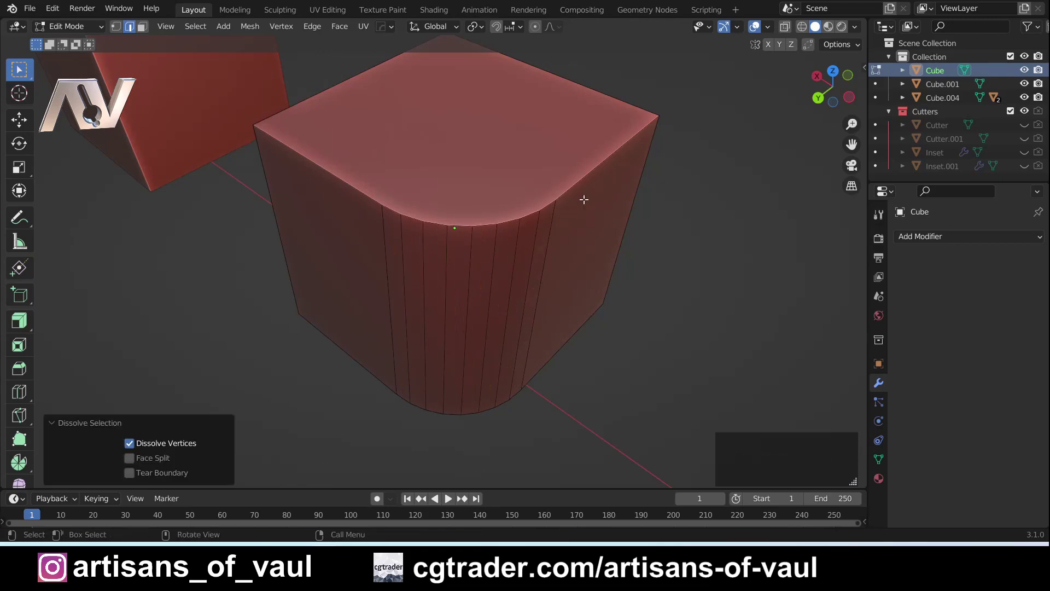
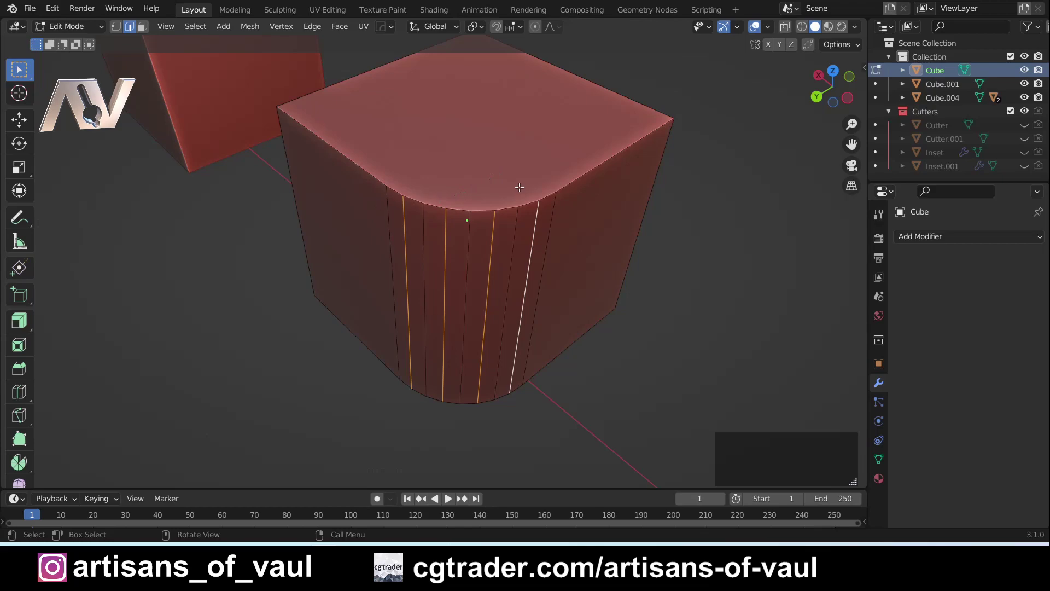
Inspect the reduced corner bevel by orbiting, then leave edit mode for object mode.
middle_click(551, 275)
middle_click(635, 273)
middle_click(456, 242)
middle_click(469, 246)
key(Tab)
Move the view over toward the scene origin.
middle_click(683, 278)
click(530, 273)
middle_click(541, 280)
middle_click(563, 274)
middle_click(560, 281)
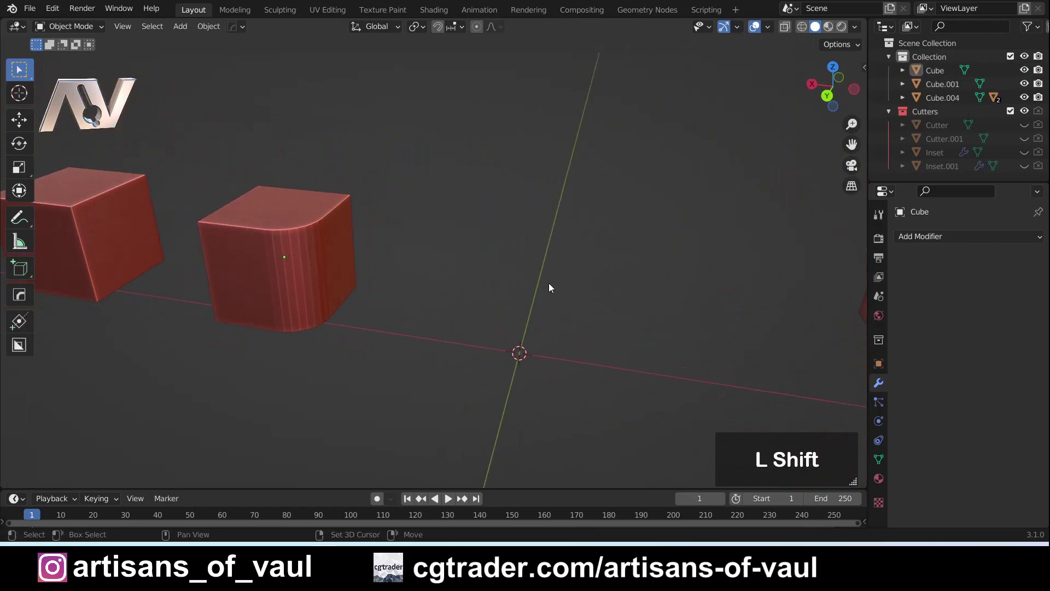
Add a cylinder at the origin and set its Vertices count to 256.
key(shift+a)
click(614, 338)
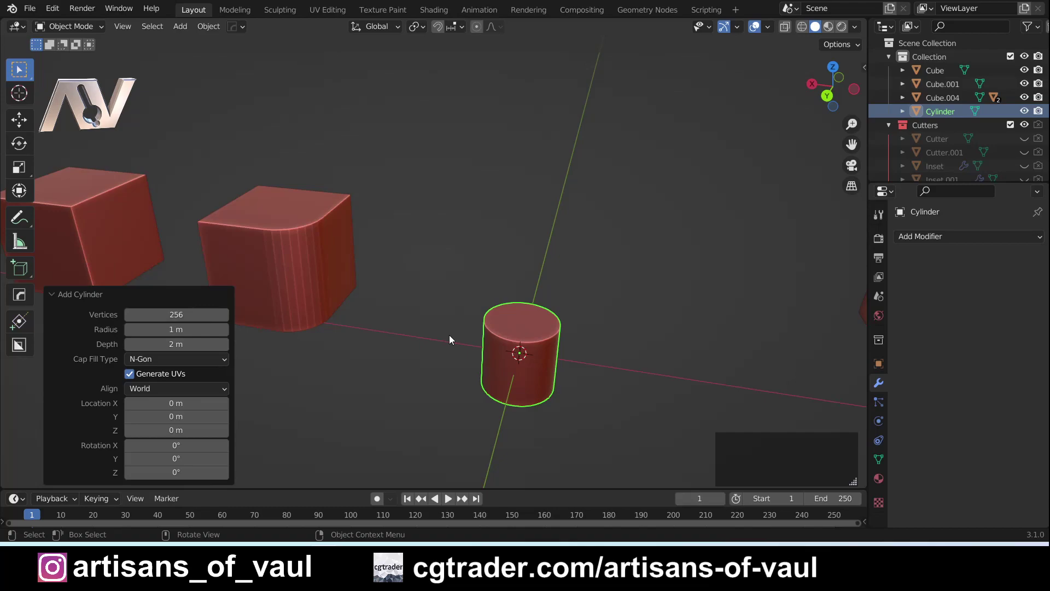
click(607, 310)
middle_click(615, 385)
click(495, 323)
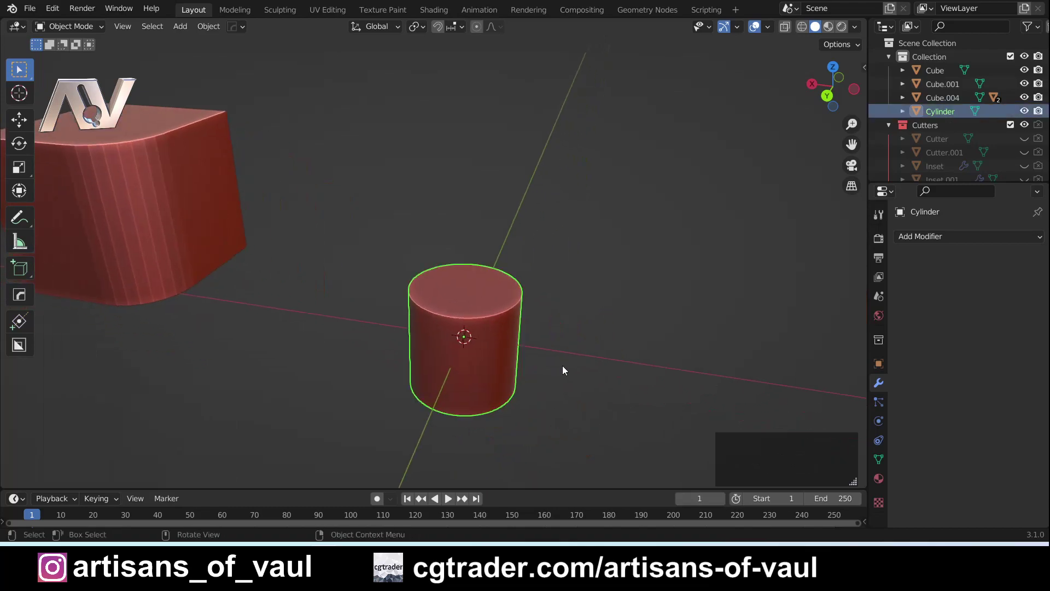
Enter edit mode on the cylinder in edge select and pick a single vertical edge.
key(g)
key(z)
click(549, 110)
middle_click(514, 240)
key(Tab)
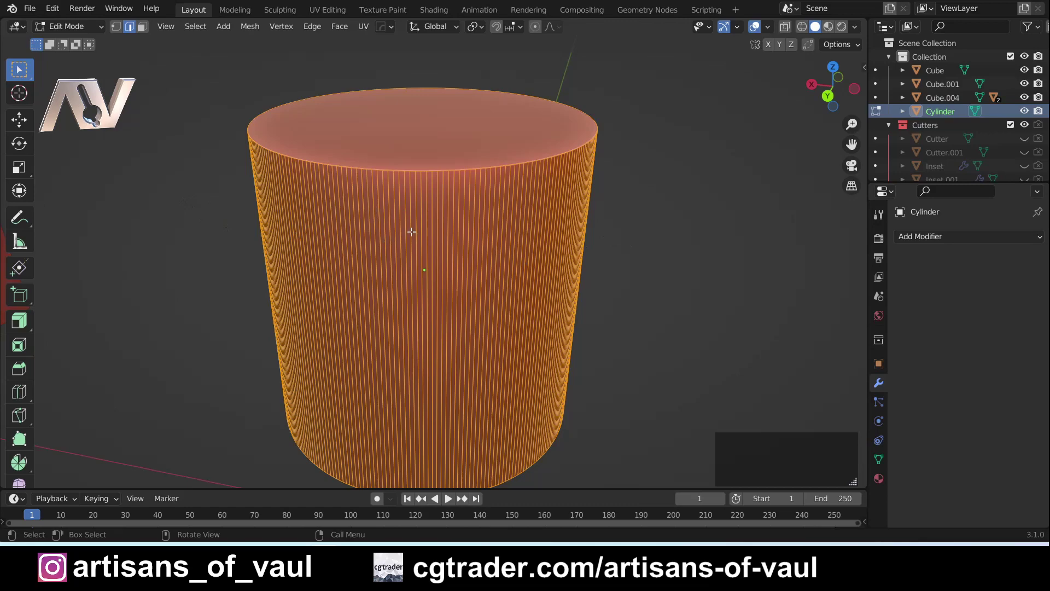
click(413, 228)
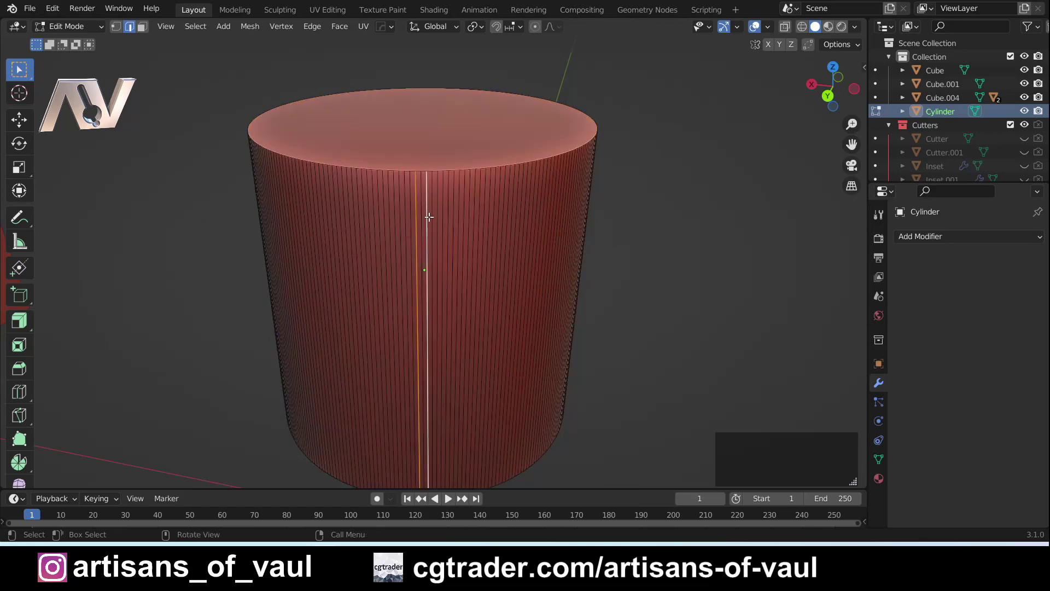
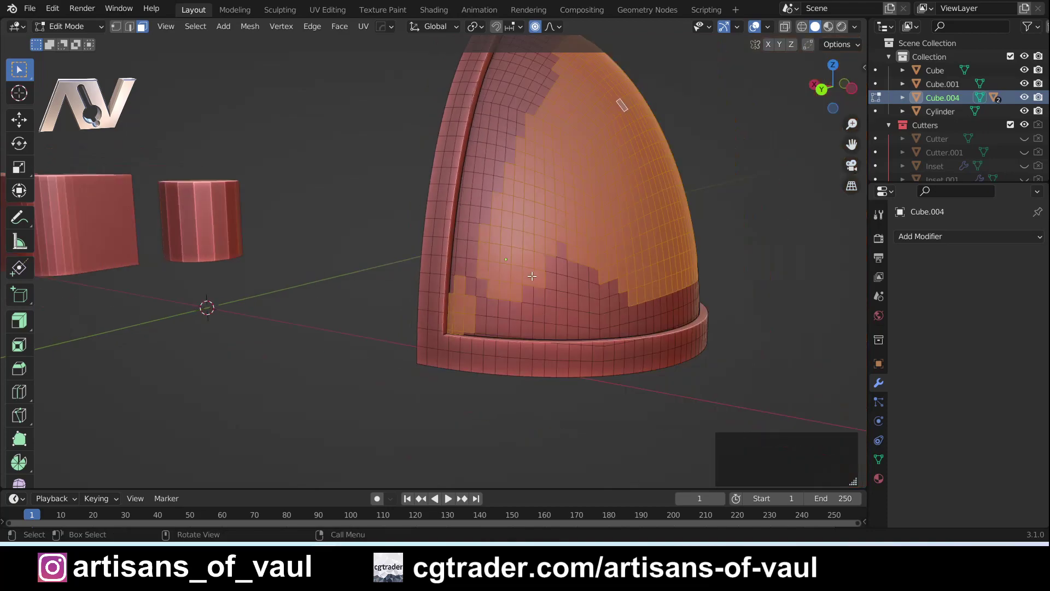
Deselect the faces on the dome mesh and swing in toward its raised rim.
middle_click(493, 263)
click(664, 197)
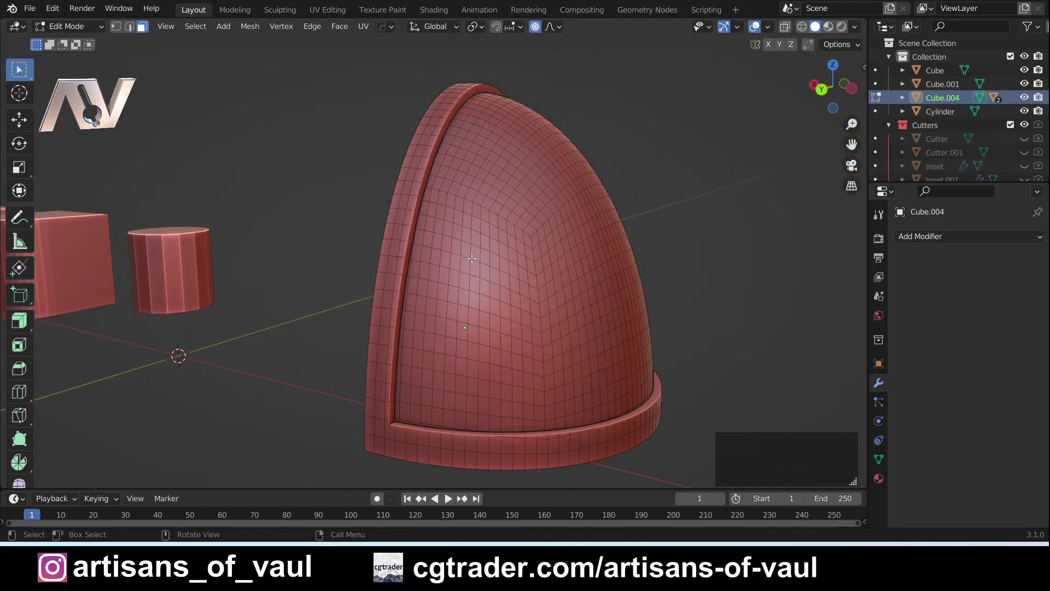
middle_click(382, 301)
middle_click(422, 264)
middle_click(355, 278)
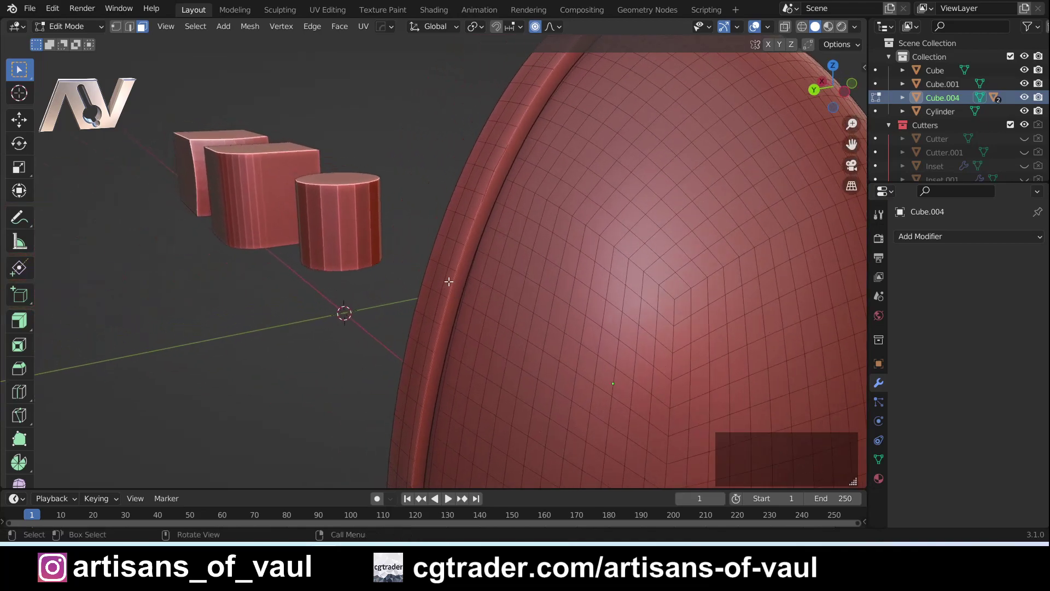
Orbit the view in toward the dome's raised rim.
middle_click(497, 257)
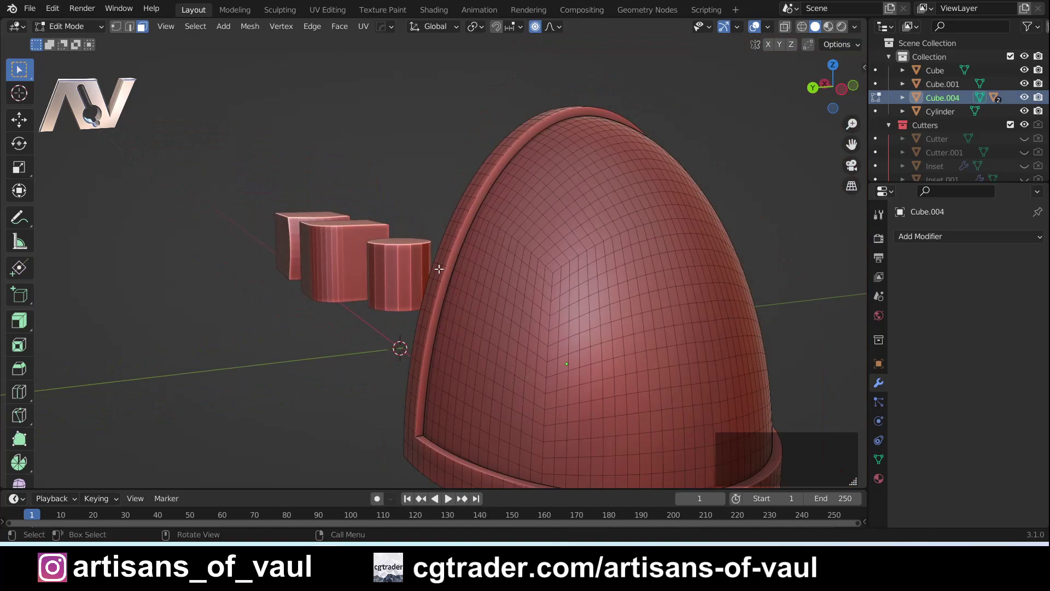
middle_click(432, 261)
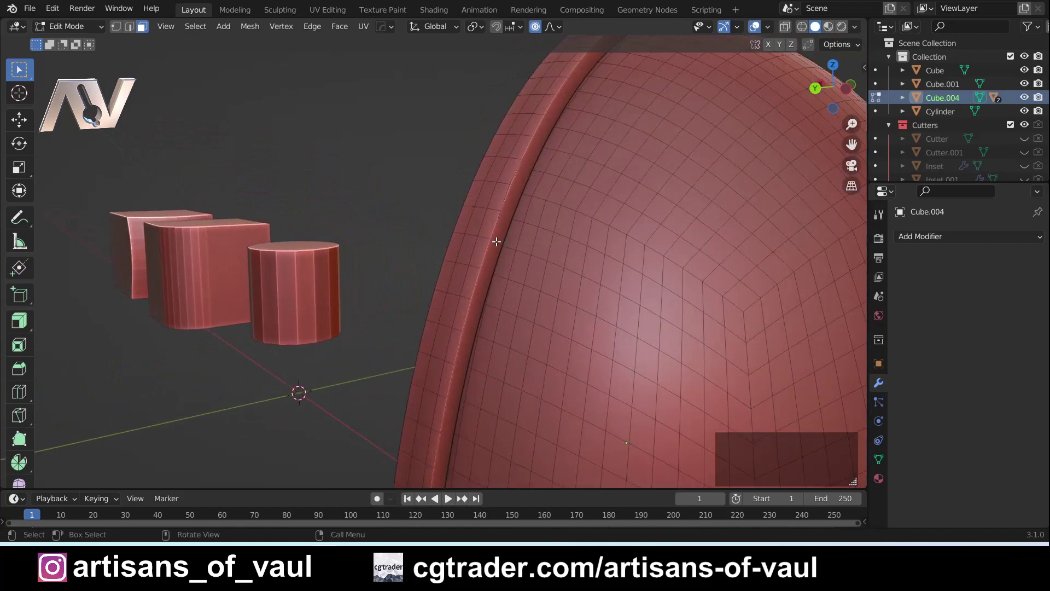
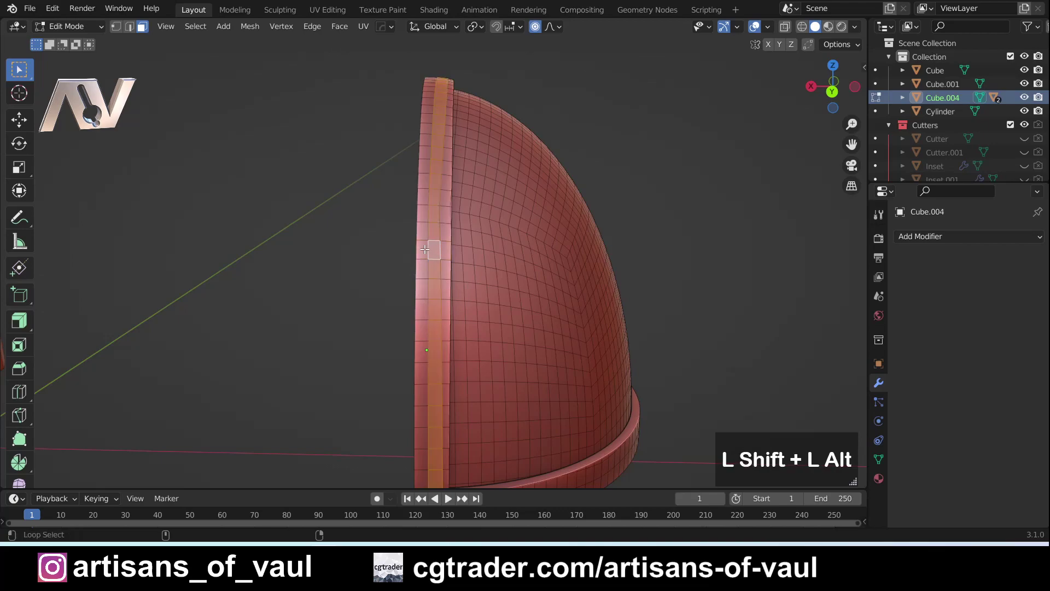
Widen the rim loop selection, then select a single face on the dome.
key(shift+alt+l)
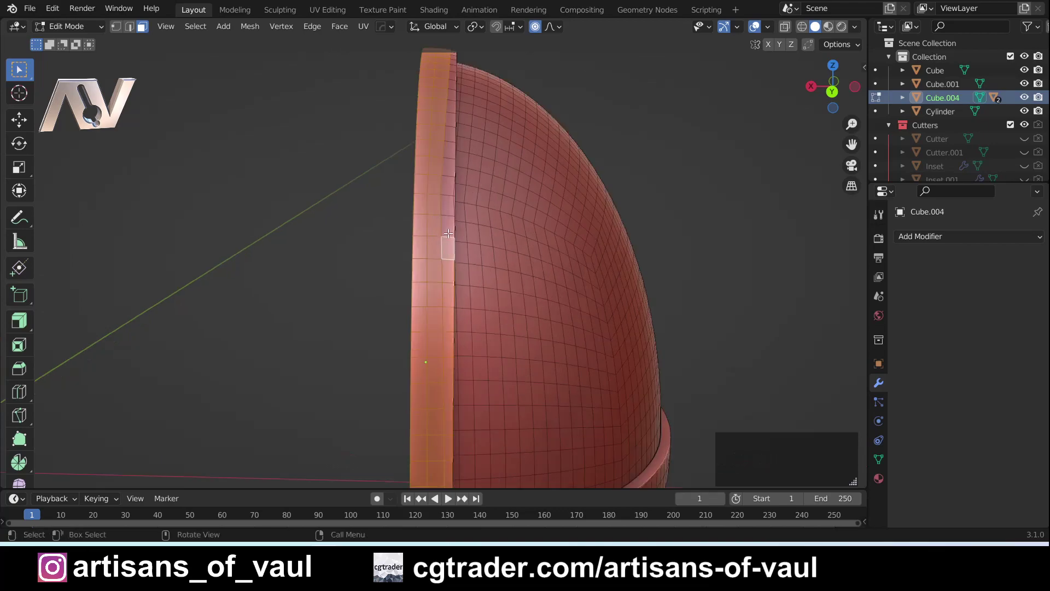
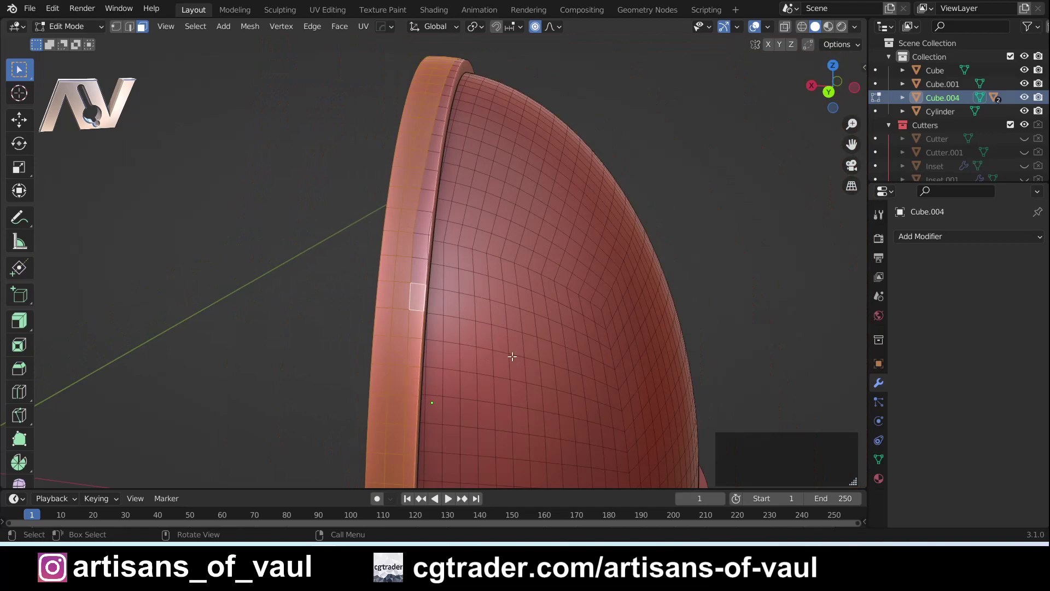
middle_click(547, 377)
middle_click(511, 218)
middle_click(453, 222)
click(586, 222)
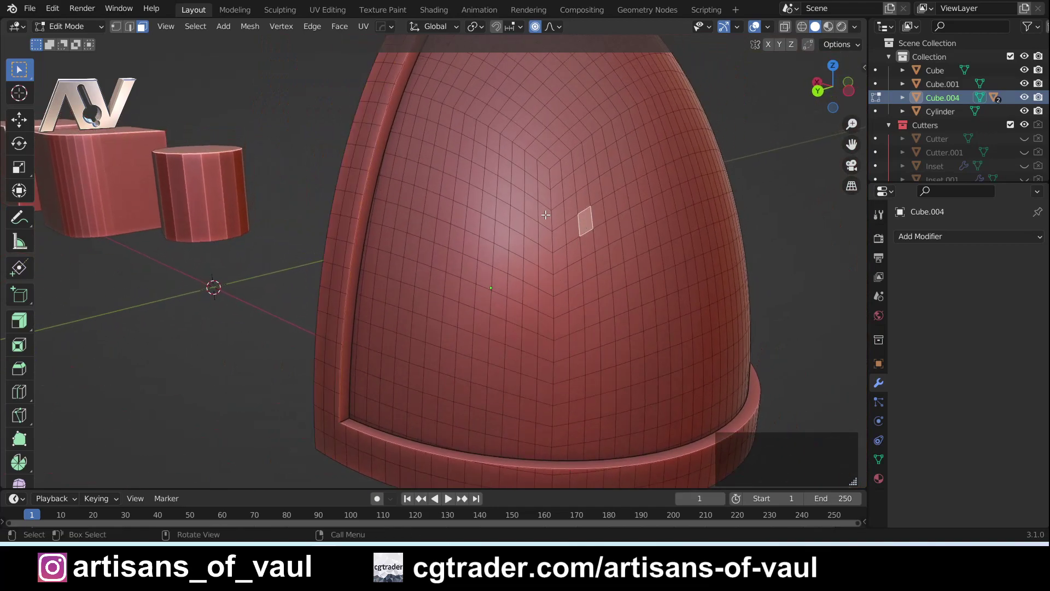
Switch to edge selection mode and clear the selection on the dome.
middle_click(527, 191)
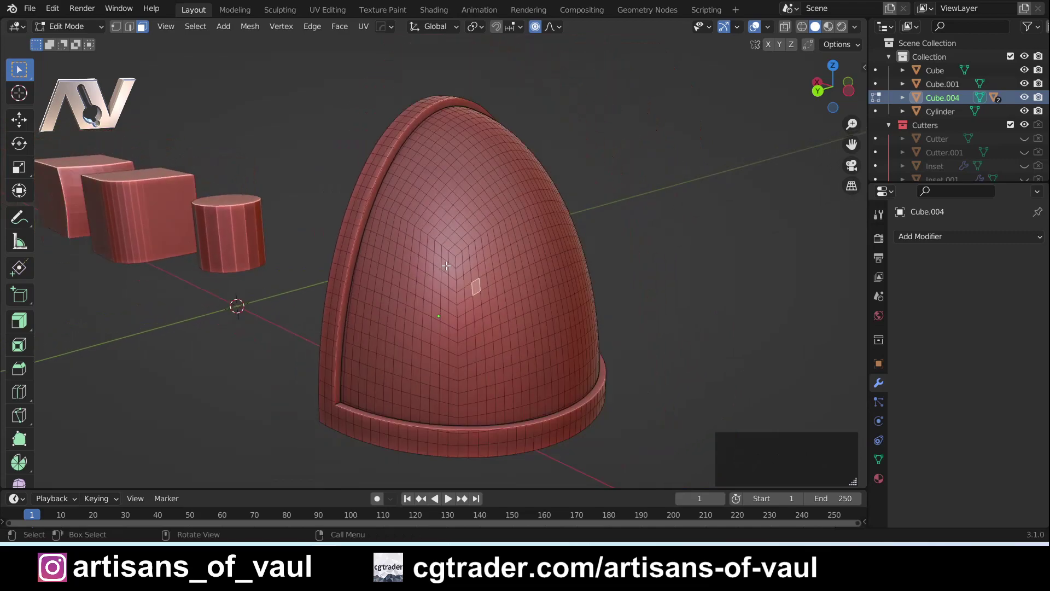
middle_click(446, 263)
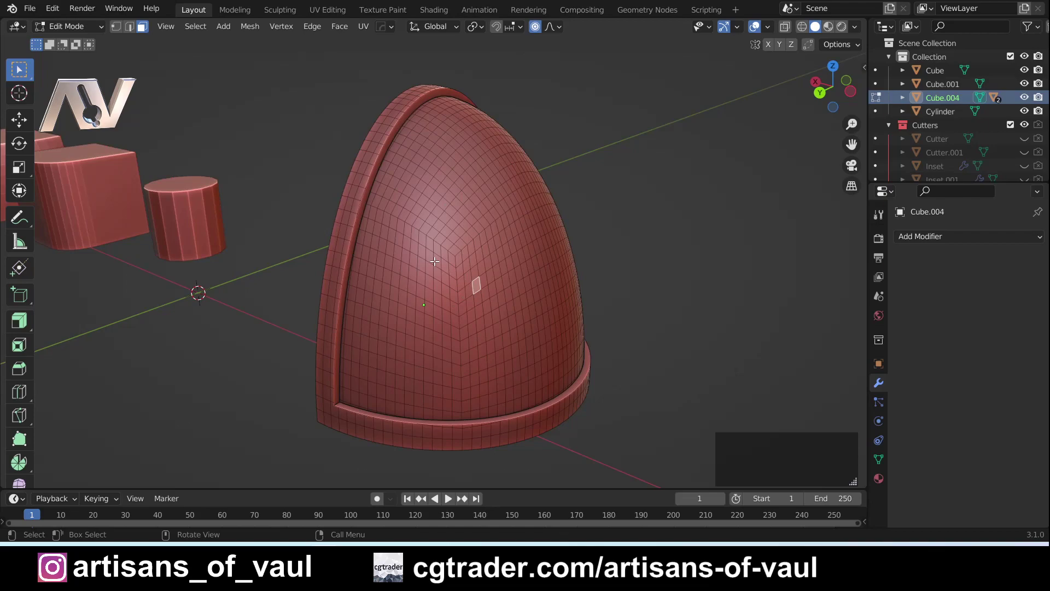
middle_click(379, 251)
key(Tab)
click(695, 277)
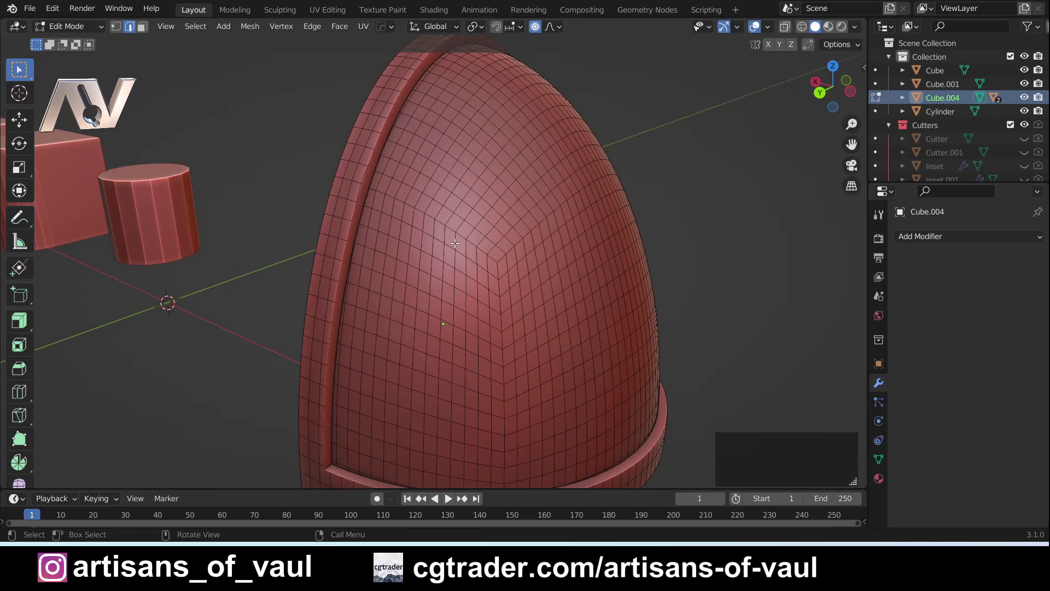
Select Sharp Edges at 30° sharpness, outlining the dome's rim and base.
click(191, 31)
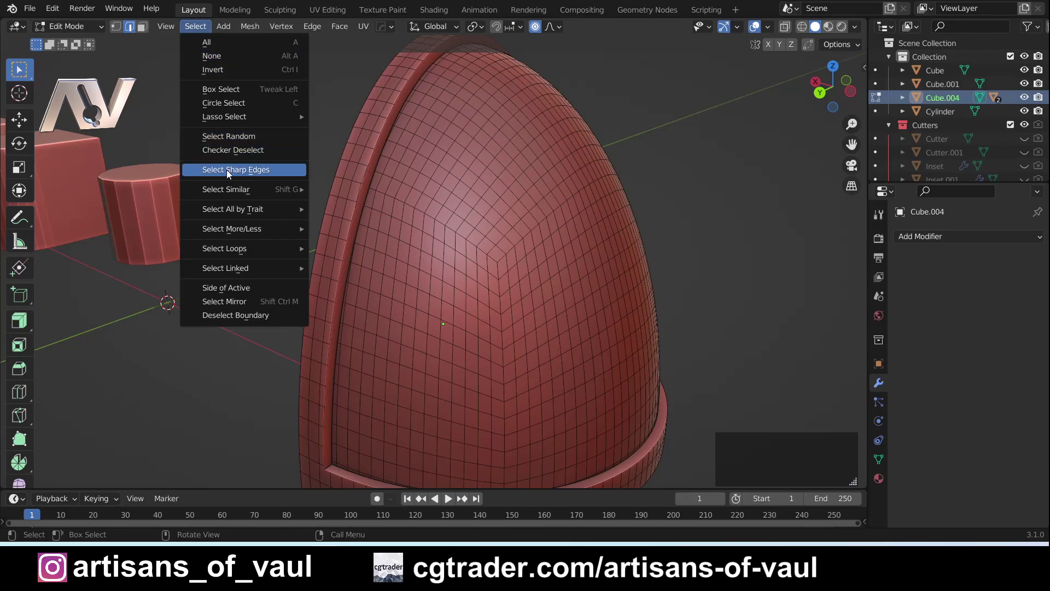
click(228, 174)
middle_click(469, 353)
middle_click(315, 297)
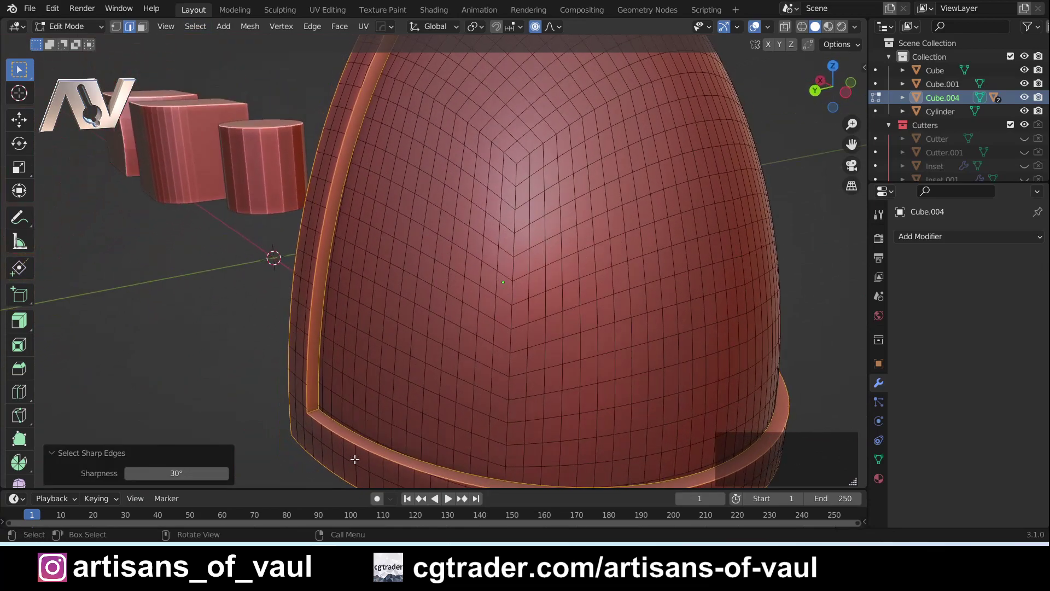
middle_click(400, 423)
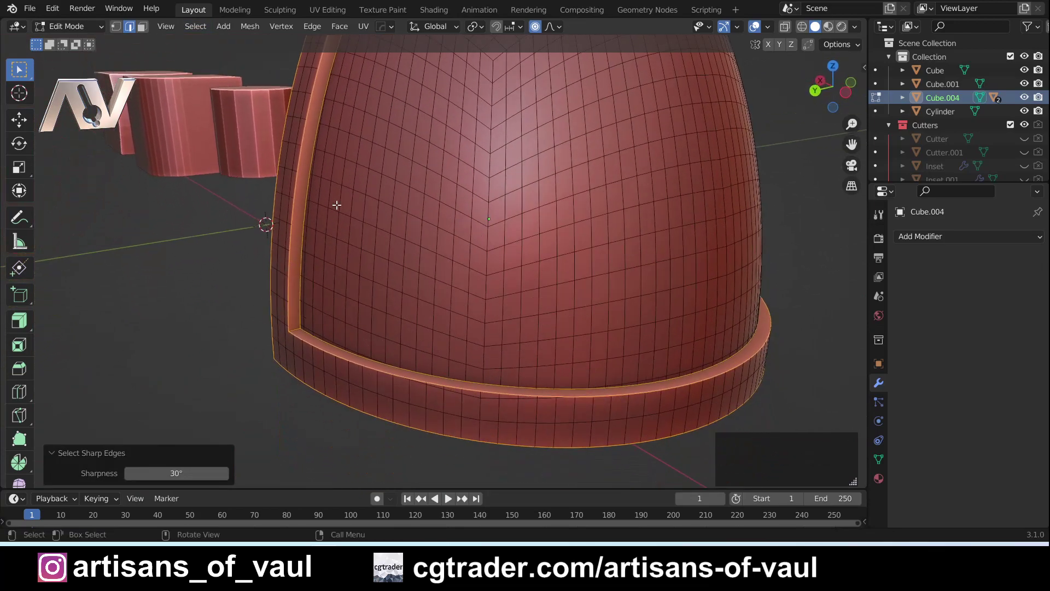
middle_click(265, 288)
middle_click(276, 383)
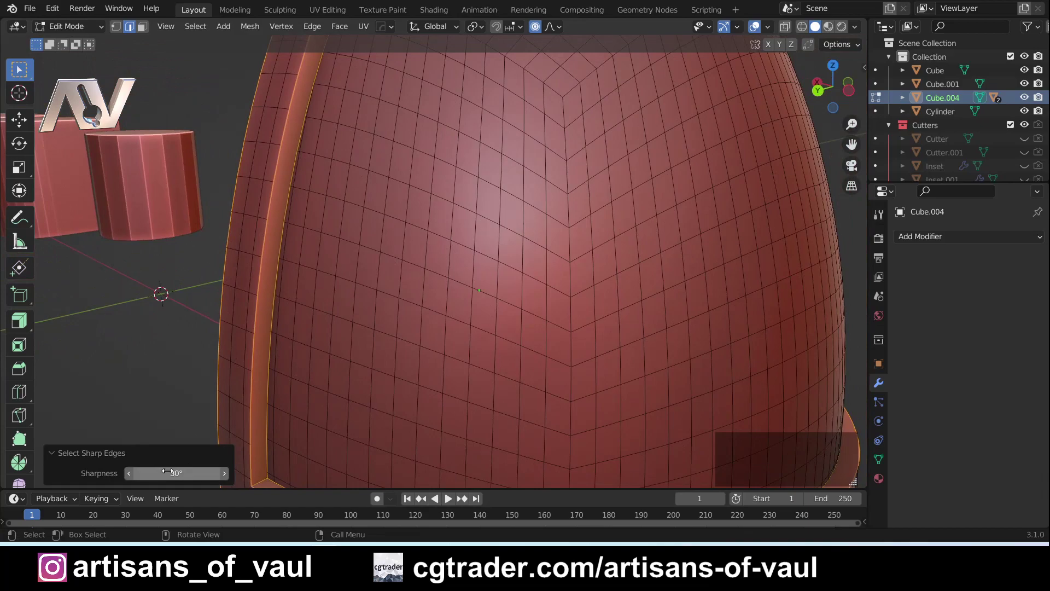
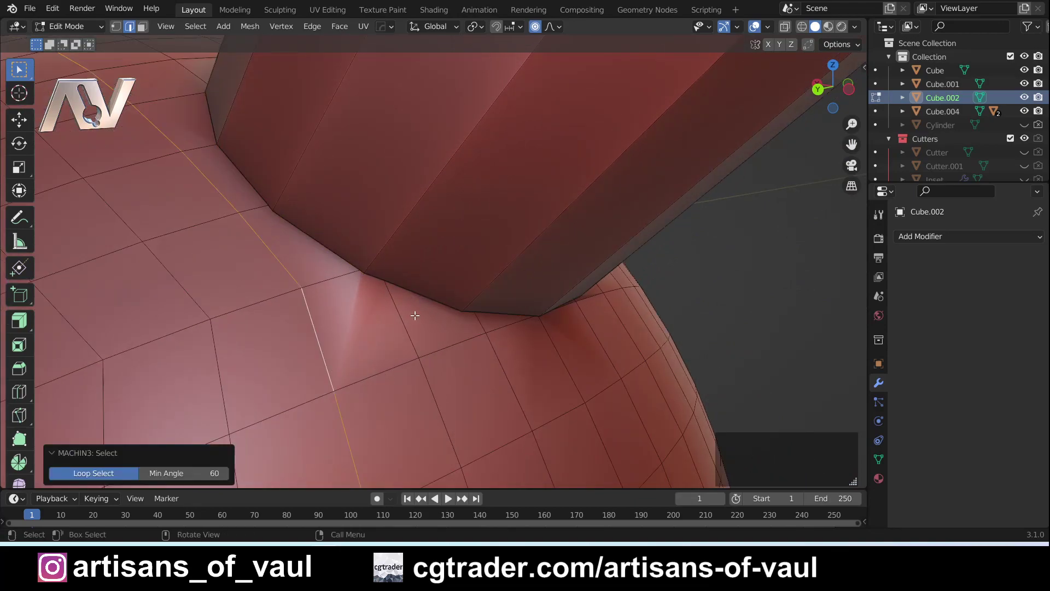
Try several single-edge picks around the seam, ending on one edge where cylinder meets dome.
click(446, 299)
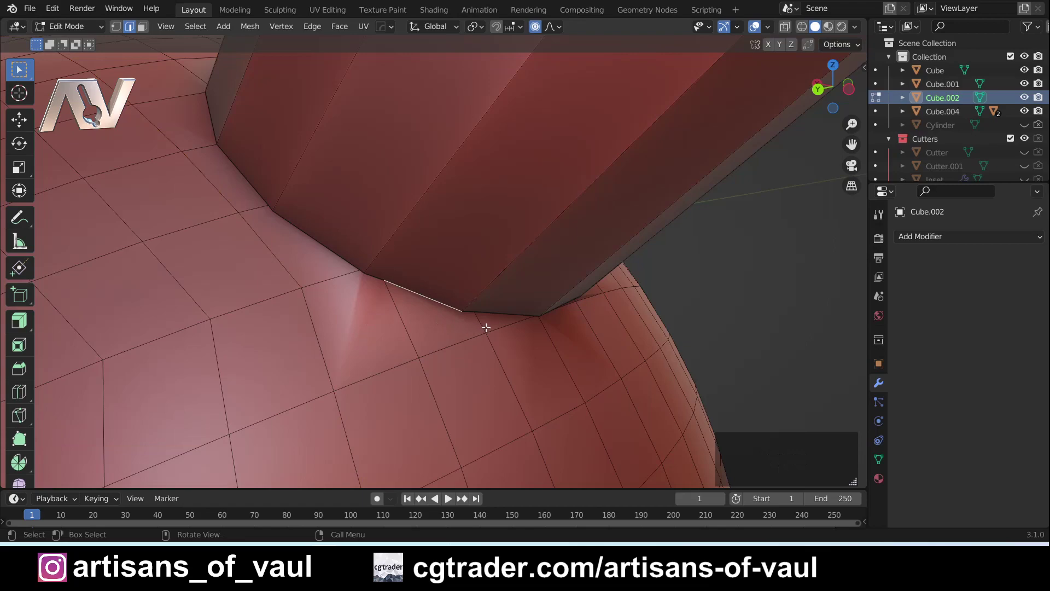
click(313, 327)
click(331, 252)
click(400, 278)
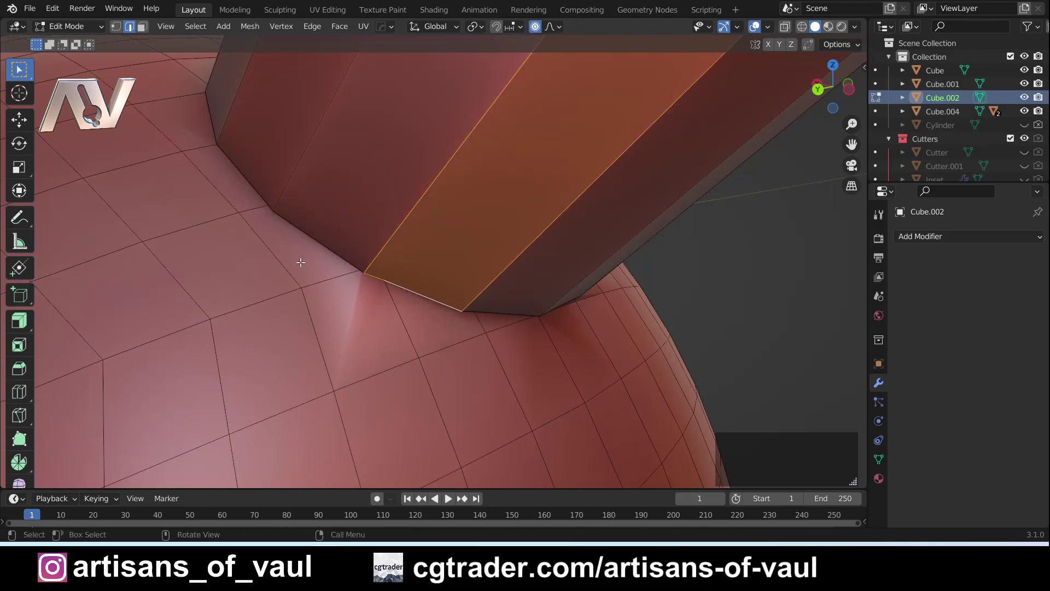
click(419, 317)
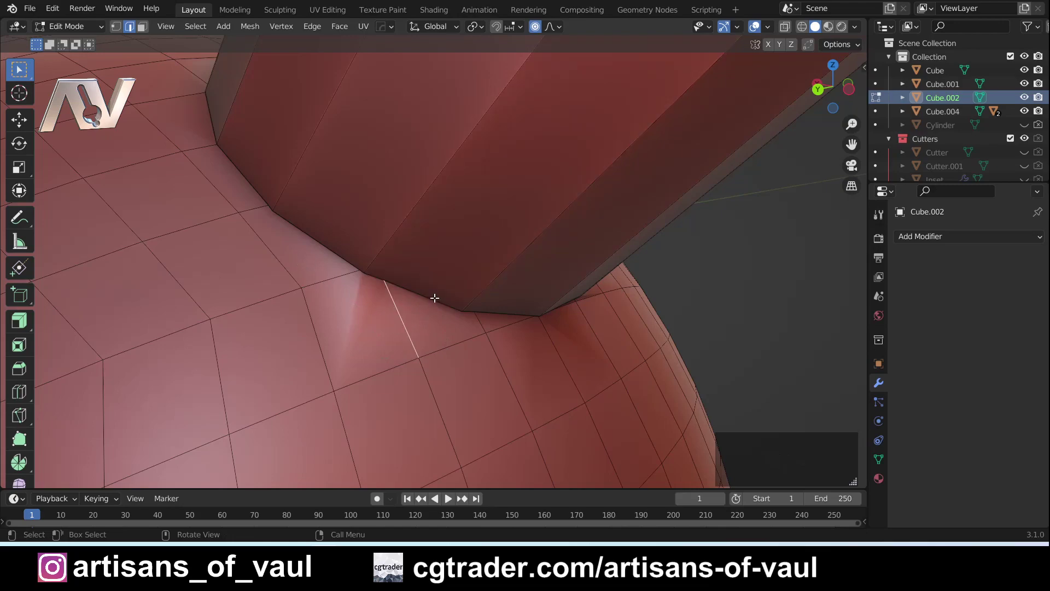
click(426, 295)
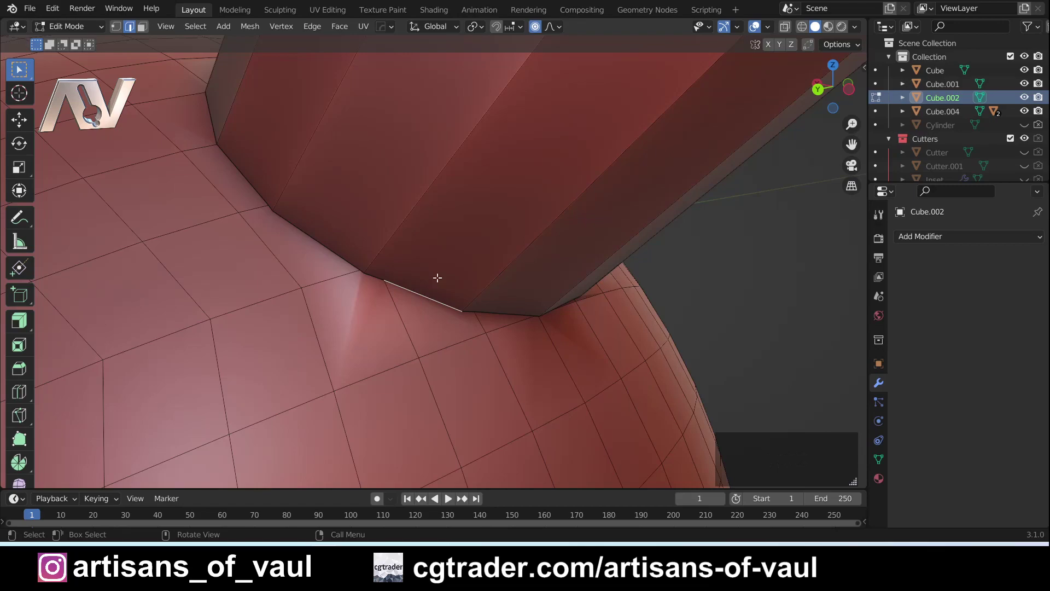
Run MESHmachine LSelect and loop-select edges around the cylinder-dome seam.
key(y)
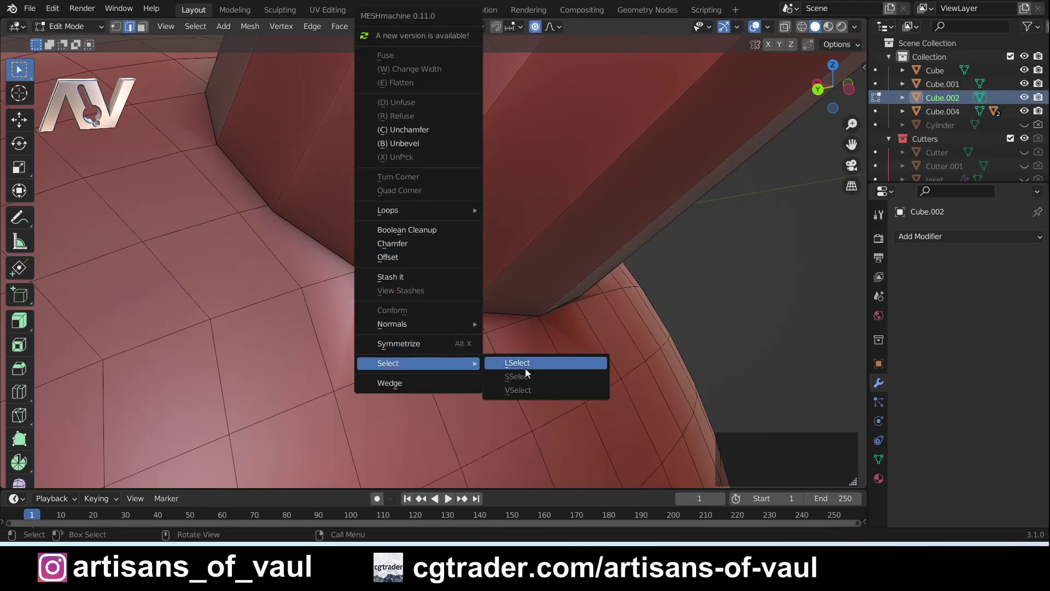
key(Escape)
click(315, 344)
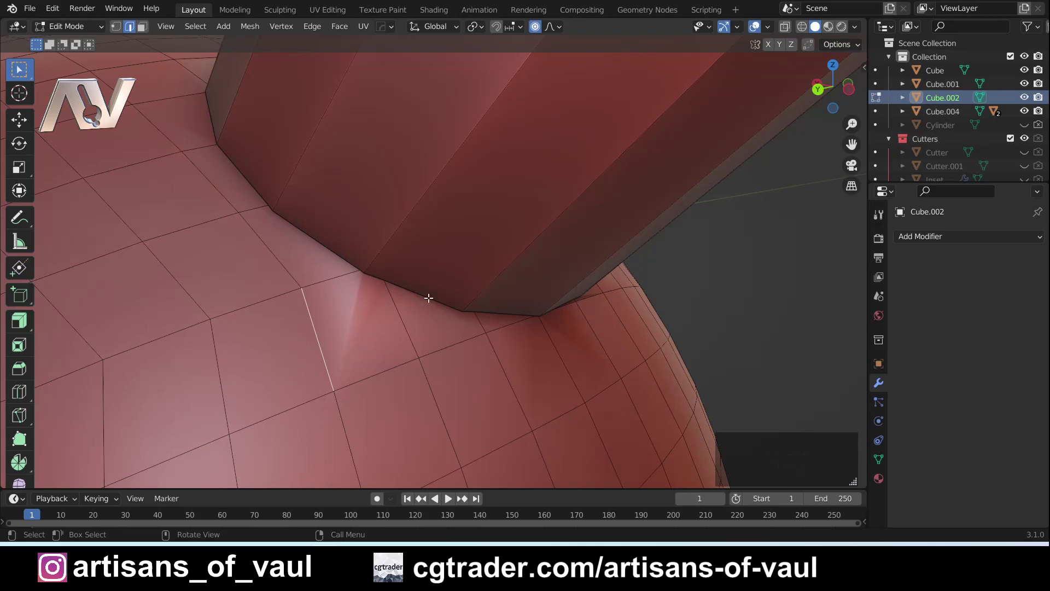
click(423, 294)
click(393, 344)
click(434, 296)
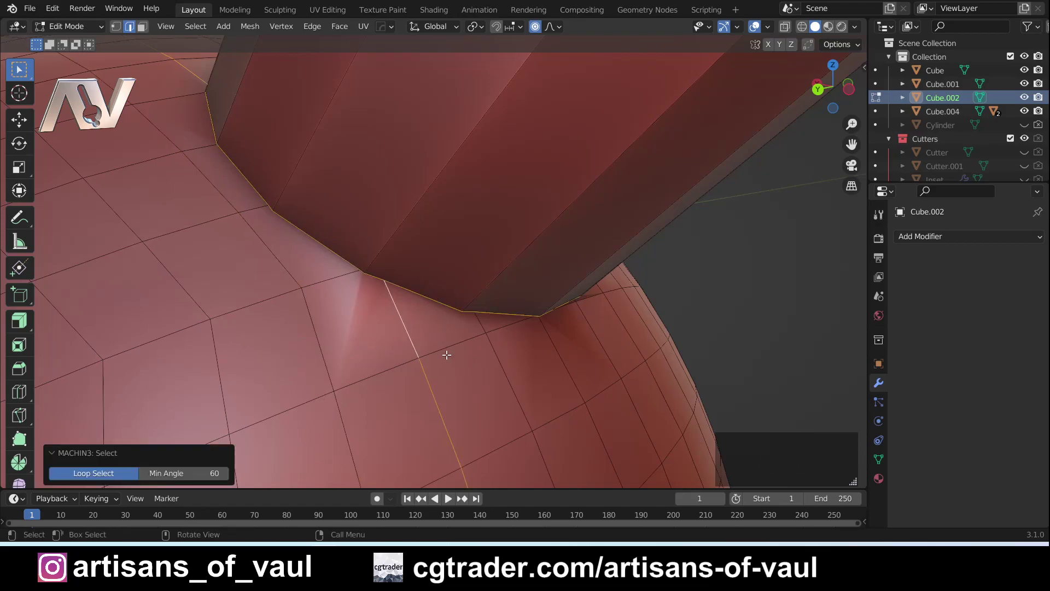
Re-pick a seam edge and loop-select the full edge loop around the junction.
click(454, 352)
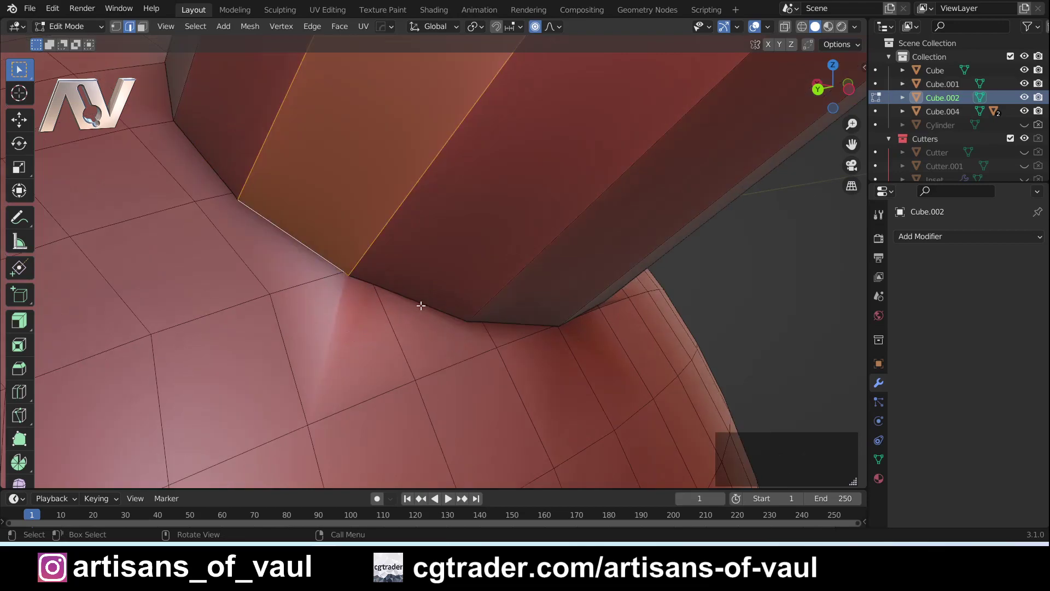
click(424, 302)
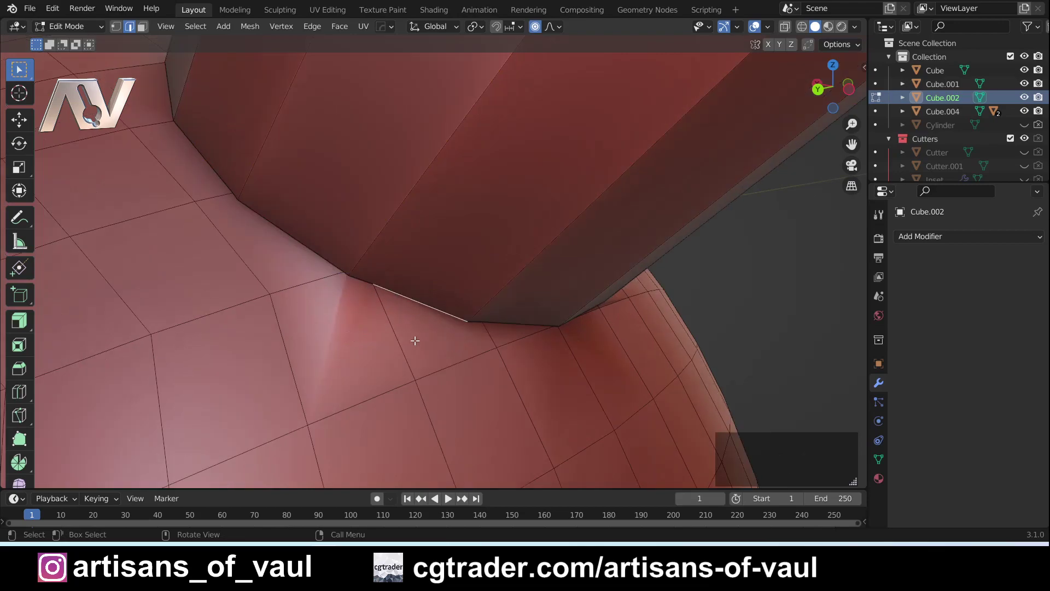
click(436, 306)
middle_click(212, 152)
middle_click(247, 162)
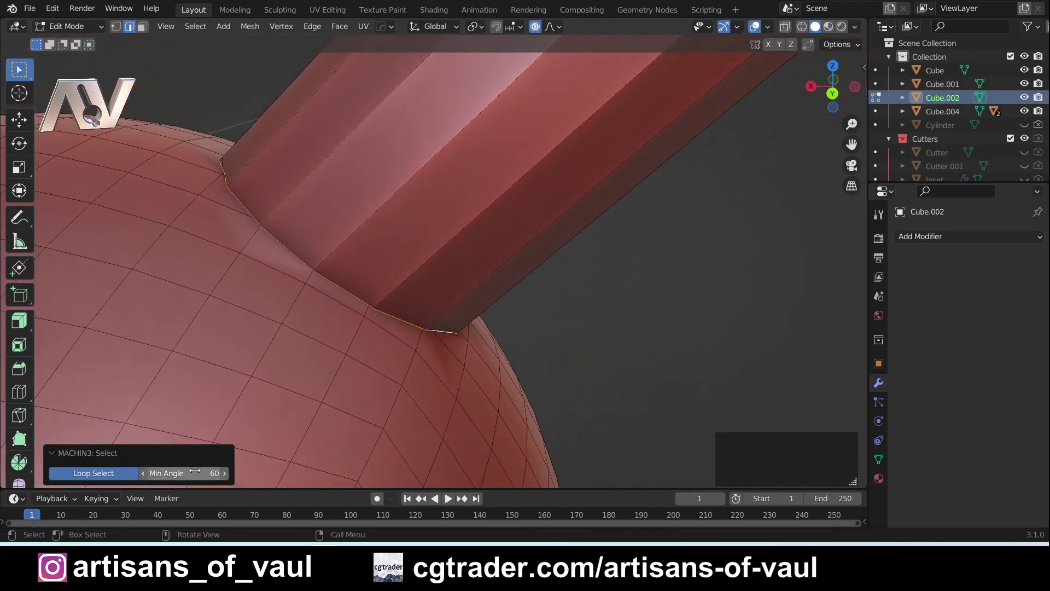